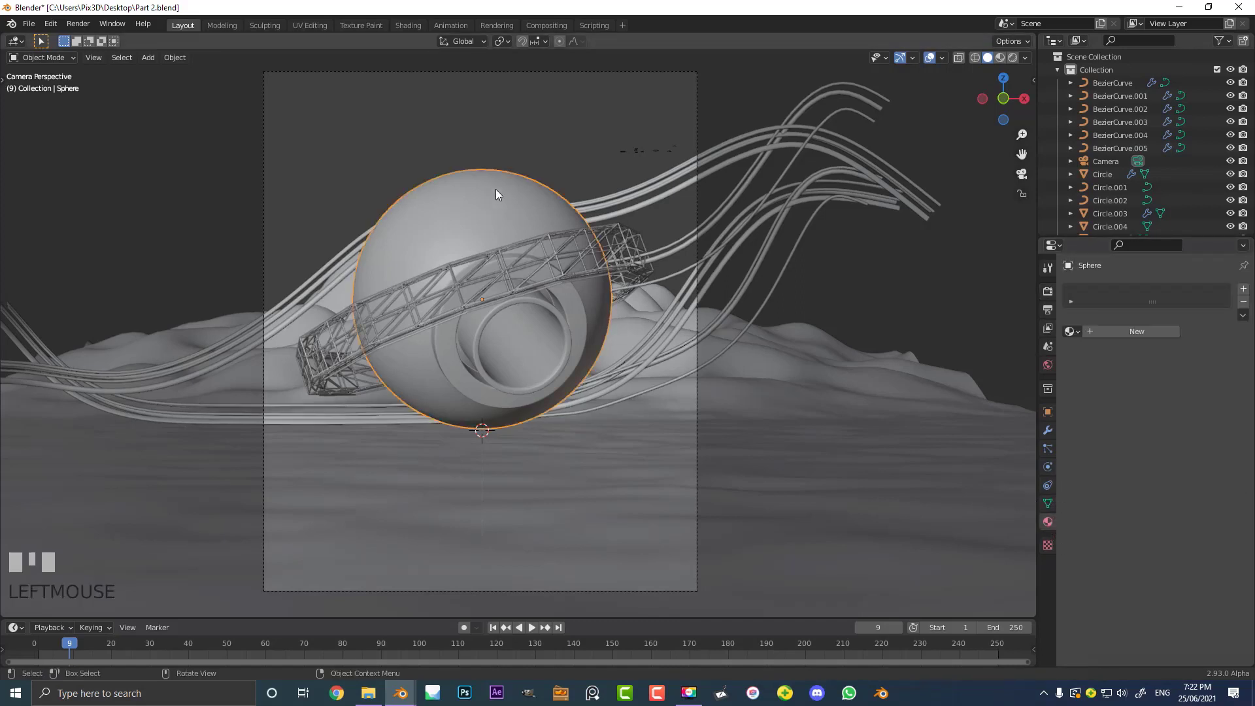
Create a new material on the sphere and name it 'orb'.
drag(1127, 337, 718, 226)
key(Return)
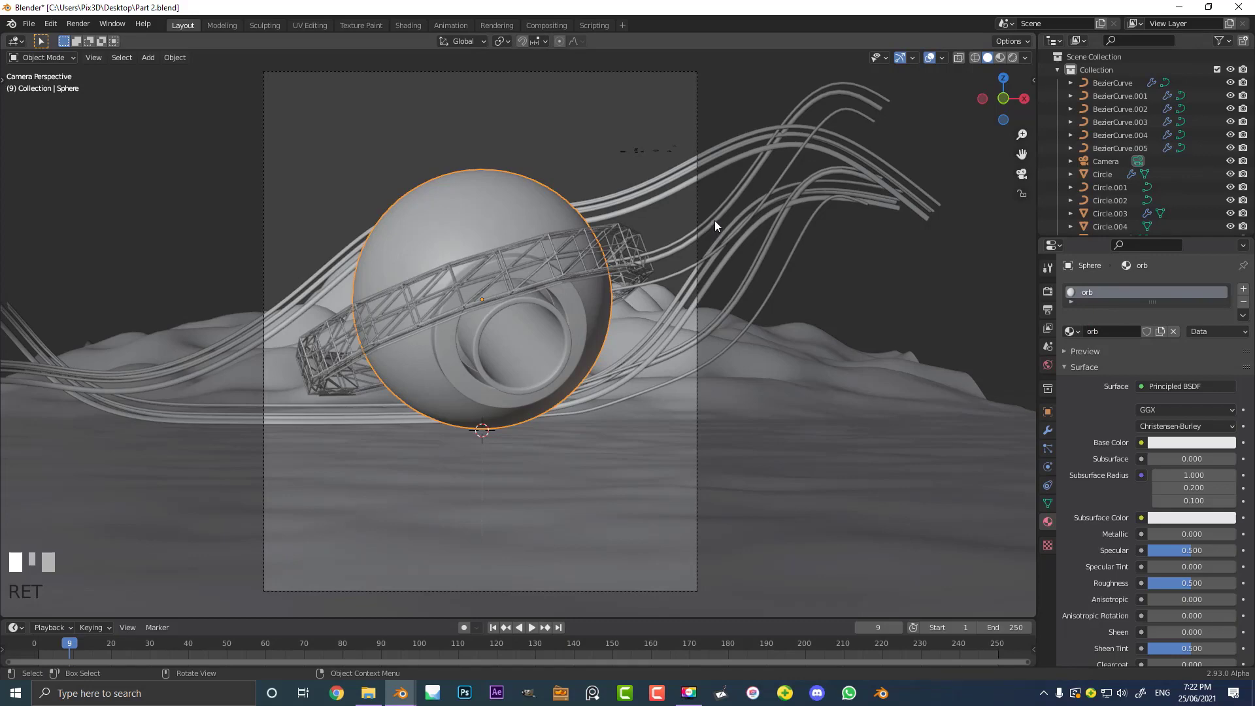
click(718, 224)
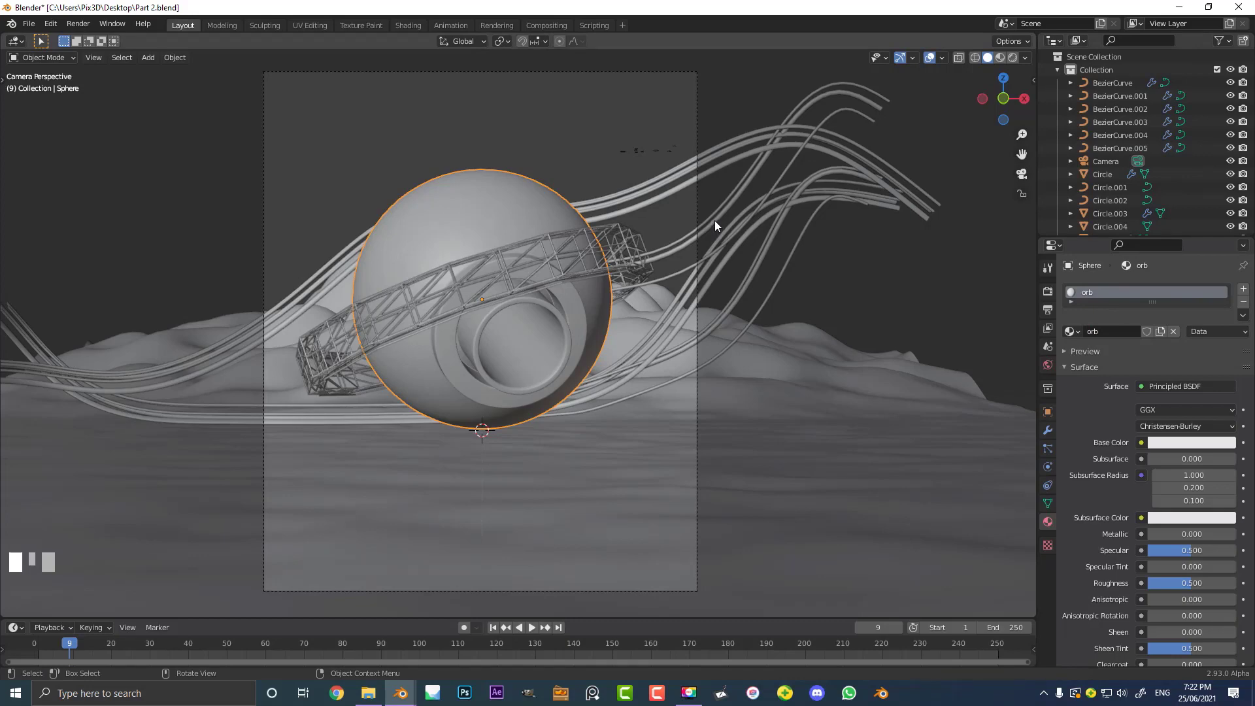
scroll(down, 3)
click(663, 193)
scroll(up, 3)
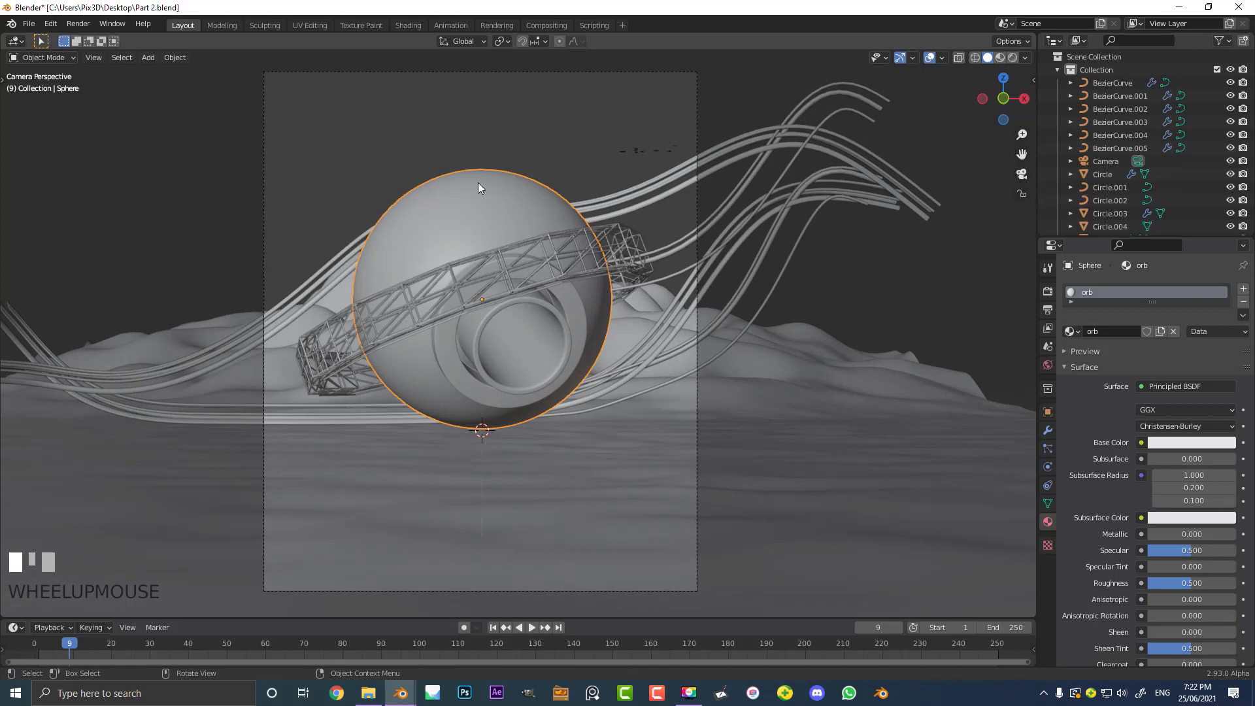
key(shift+a)
Add an area light, place it up-left of the sphere and rotate it to aim down at it.
drag(442, 187, 544, 393)
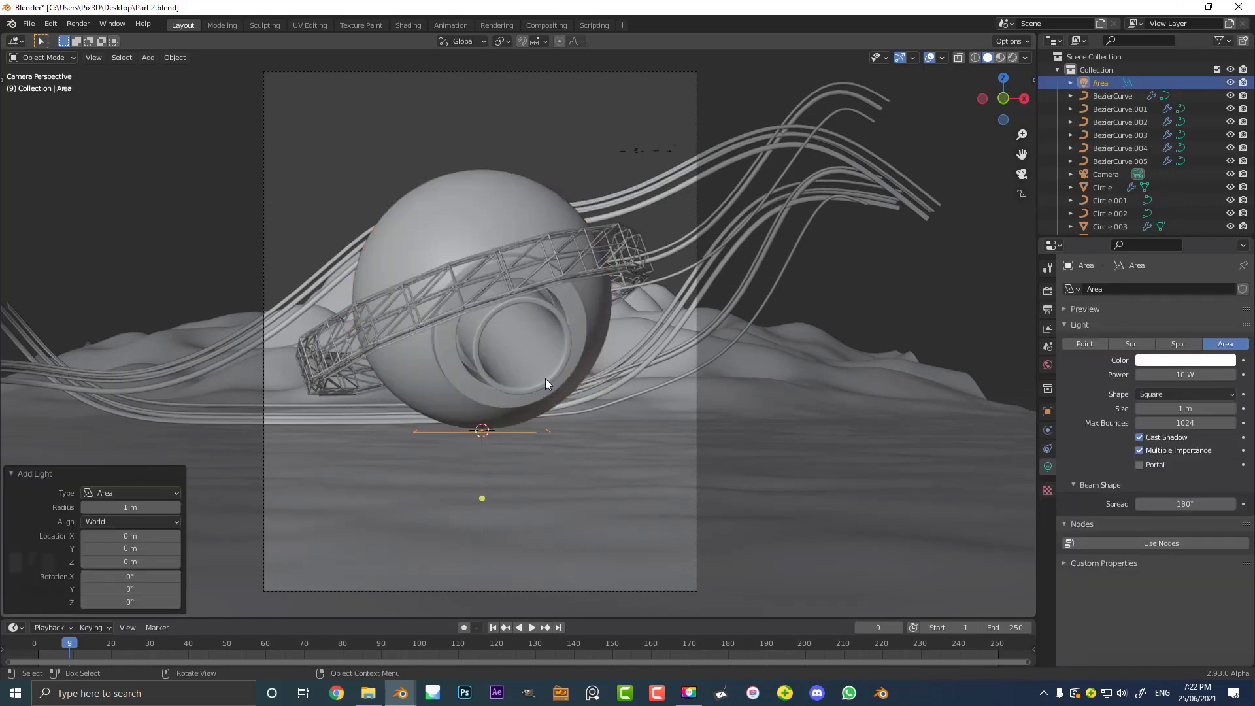
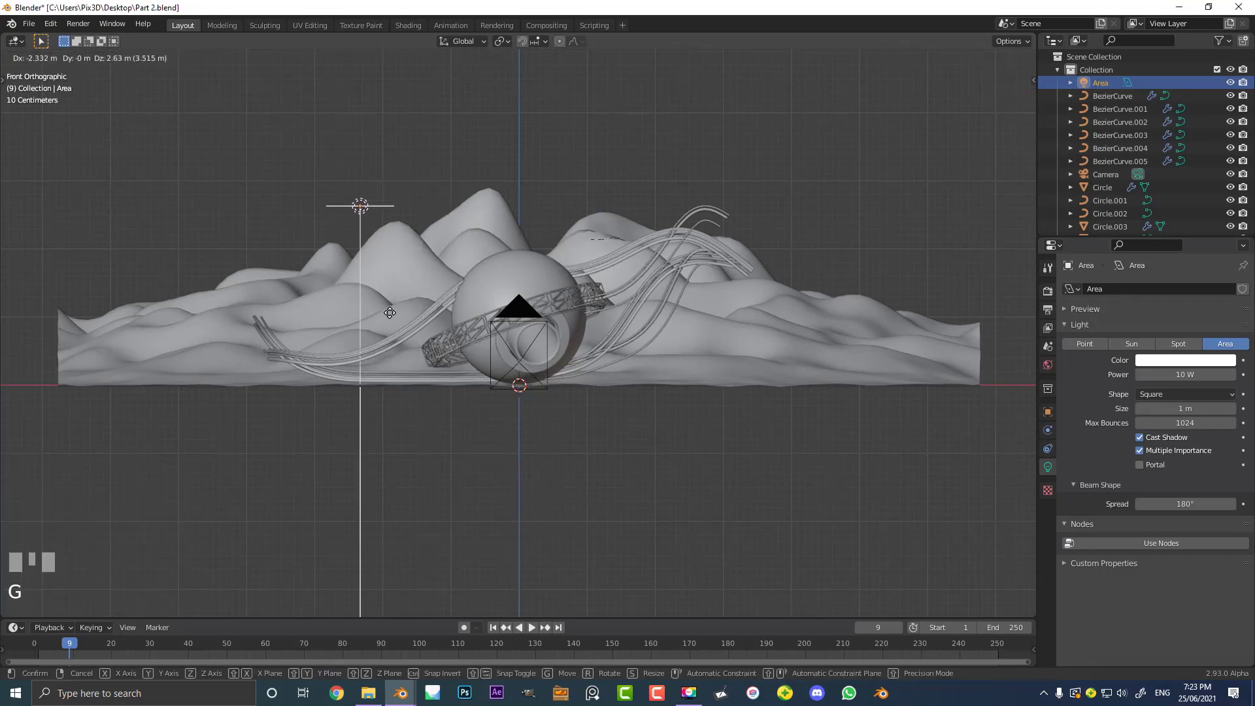
key(r)
key(r)
key(g)
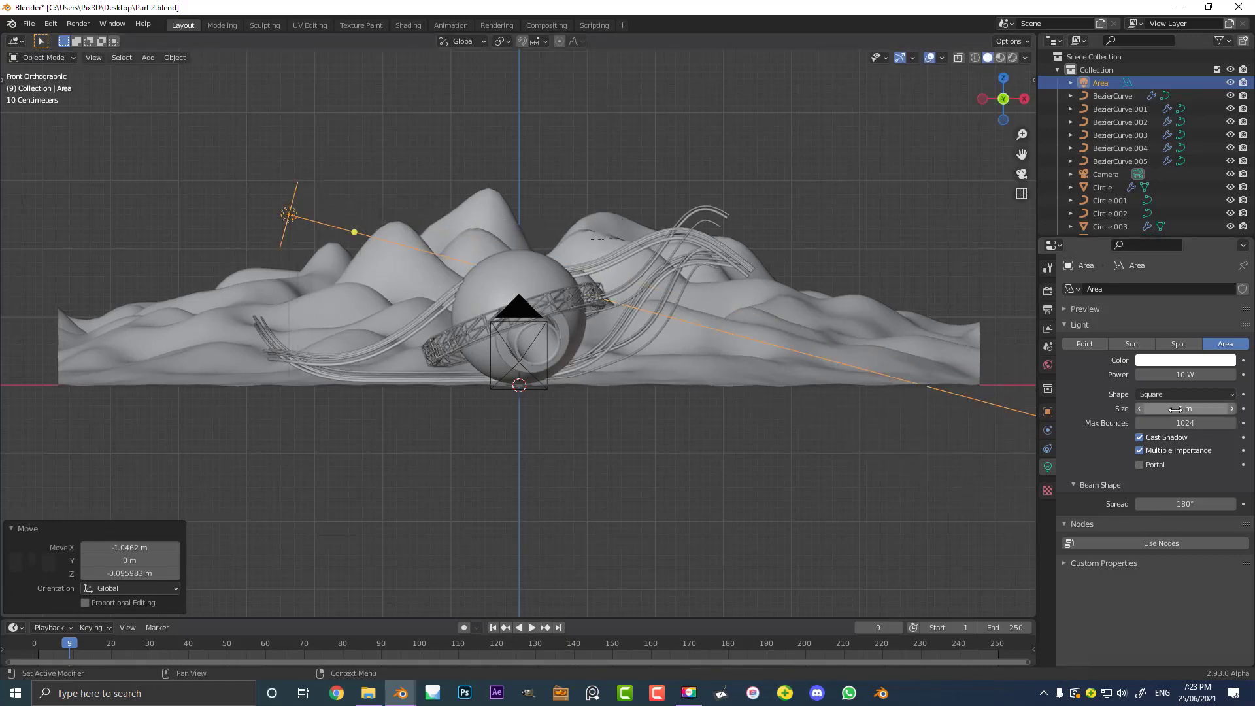
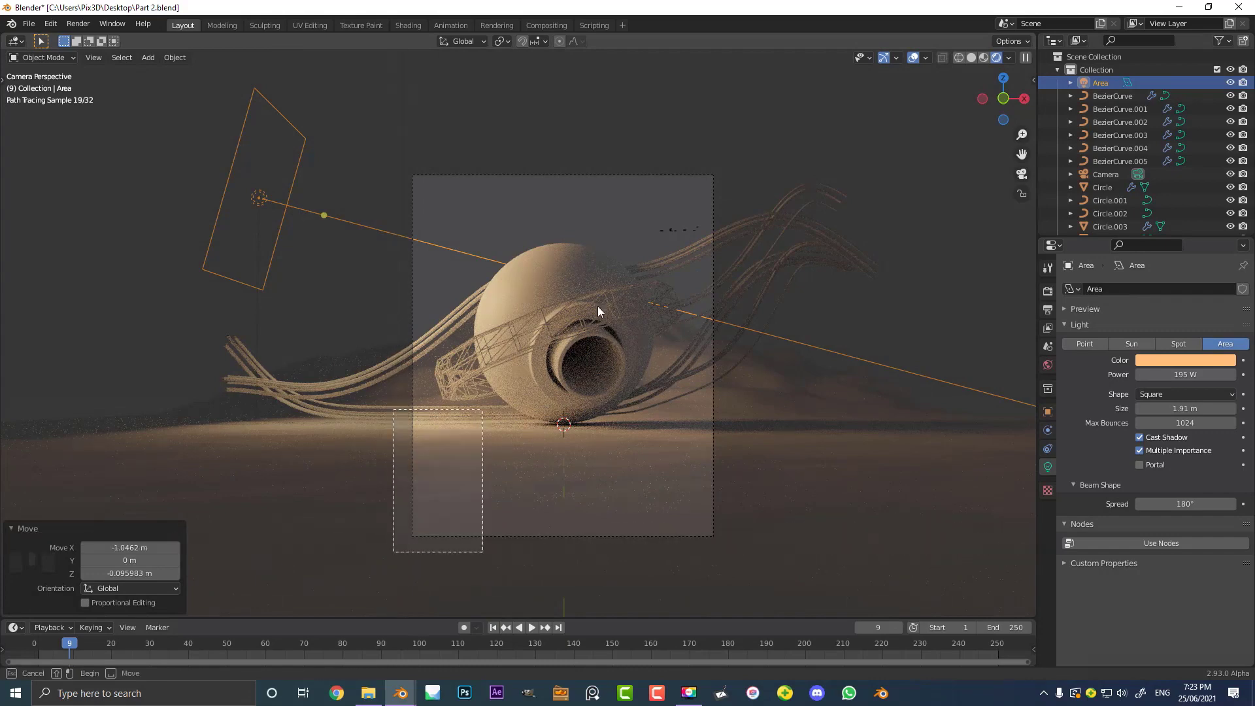
Adjust the viewport toward the lit sphere before tinting the world background dark blue.
key(ctrl+b)
middle_click(732, 158)
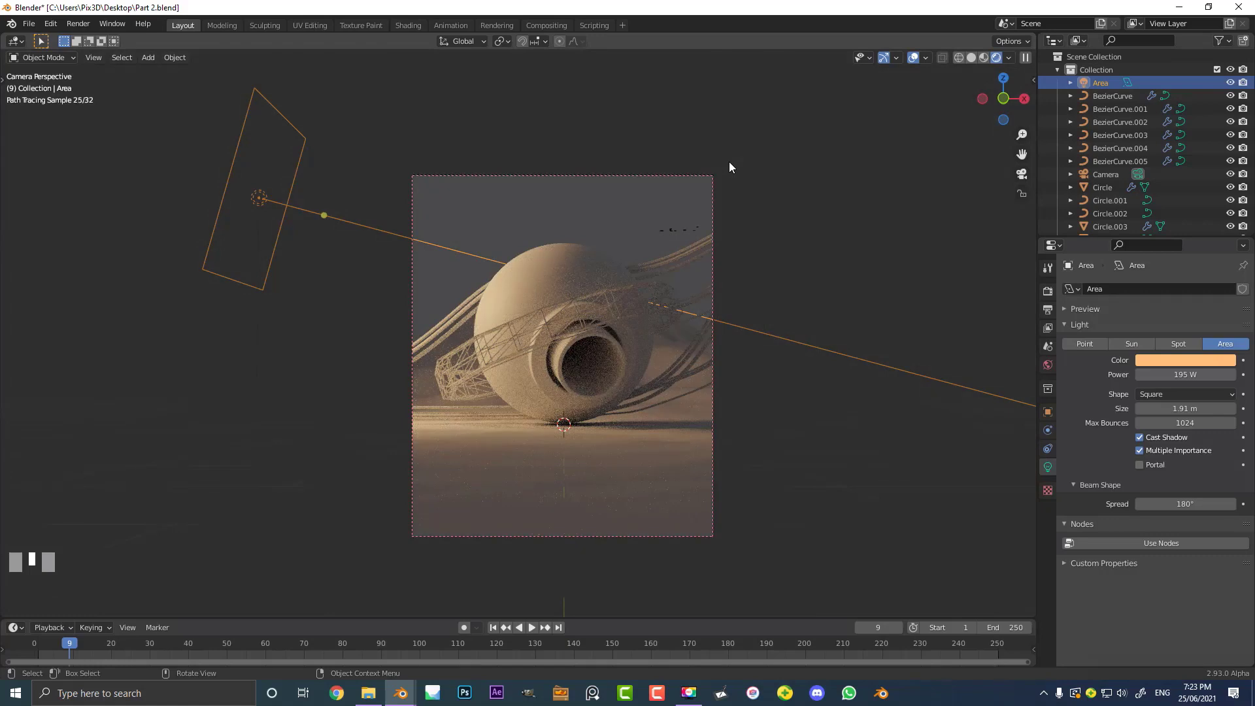
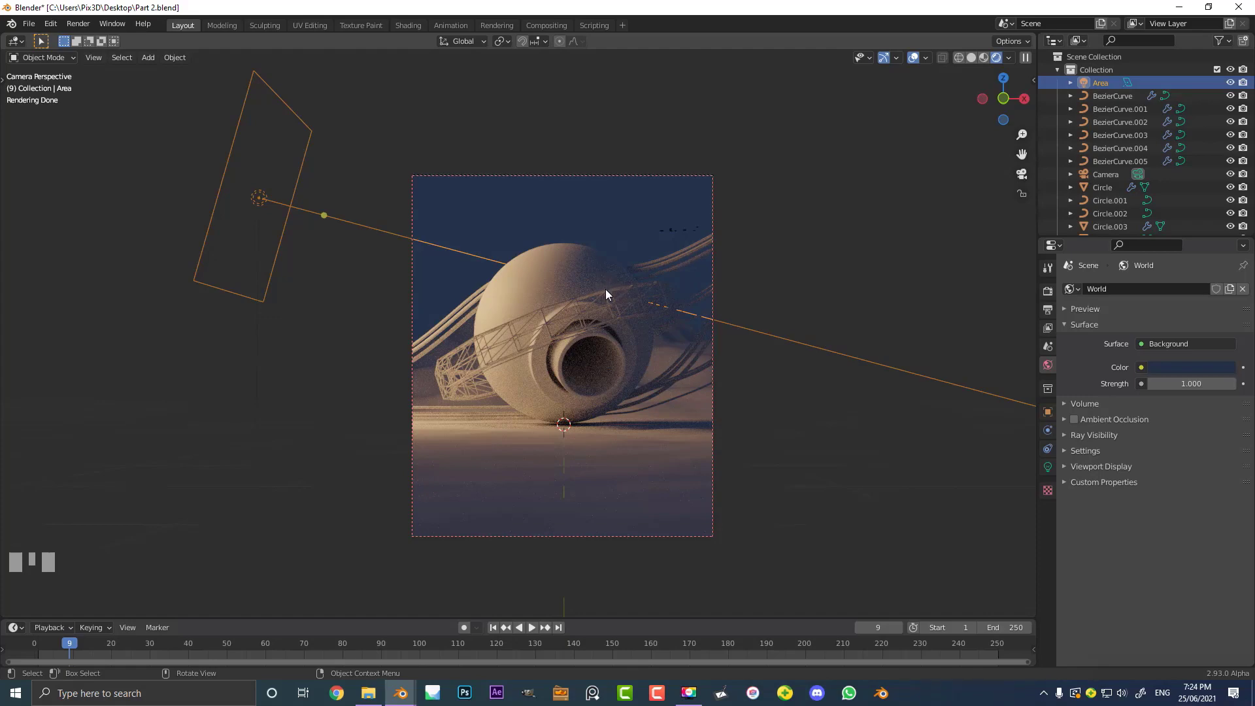
Add a blue 35 W point light and move it above the sphere.
click(611, 298)
key(shift+a)
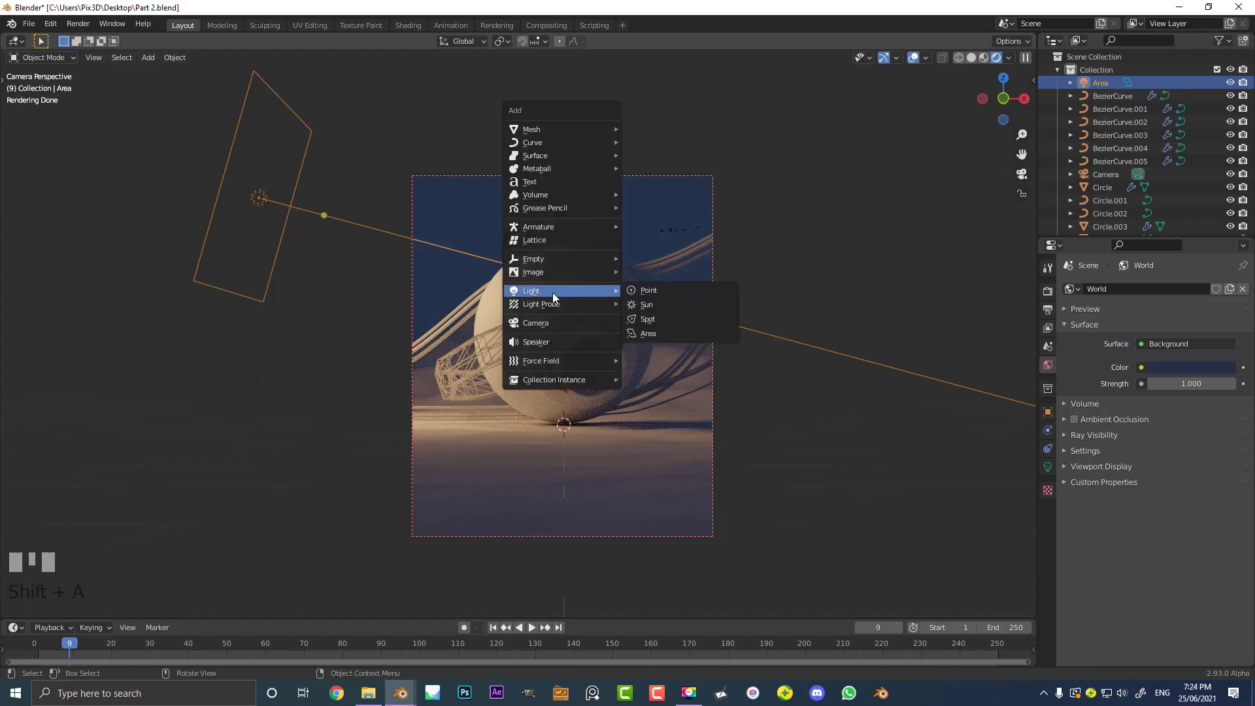
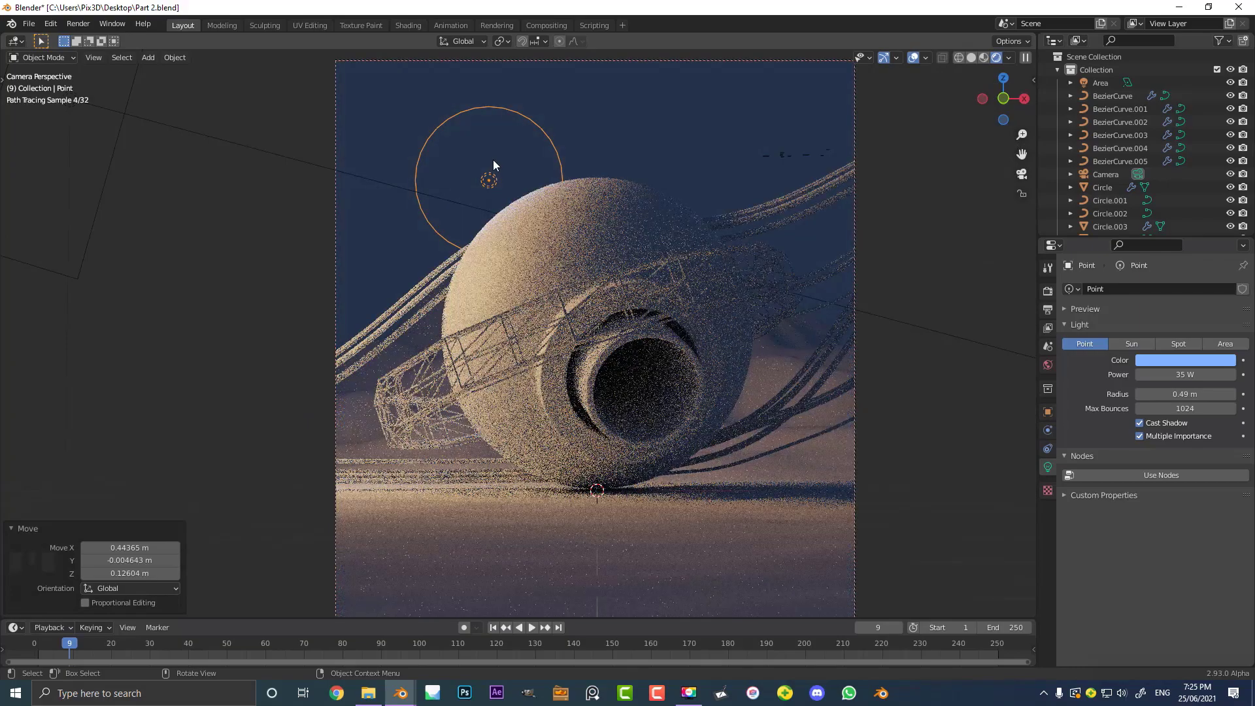
key(g)
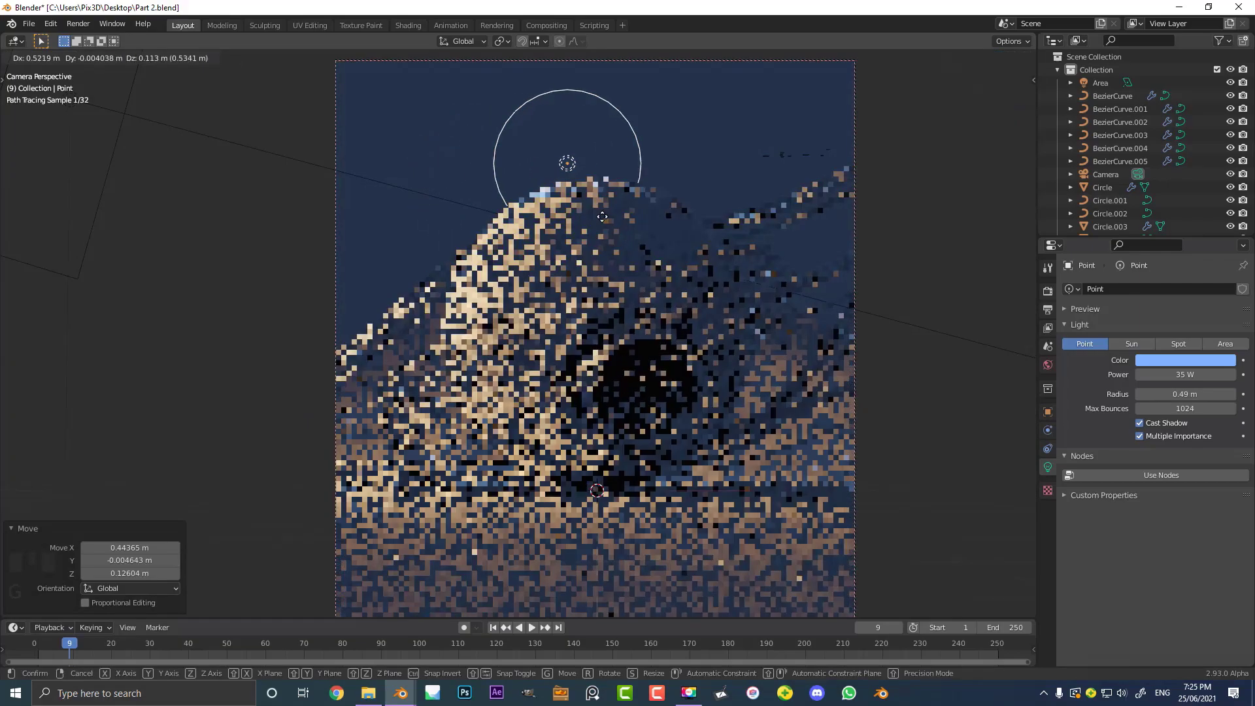
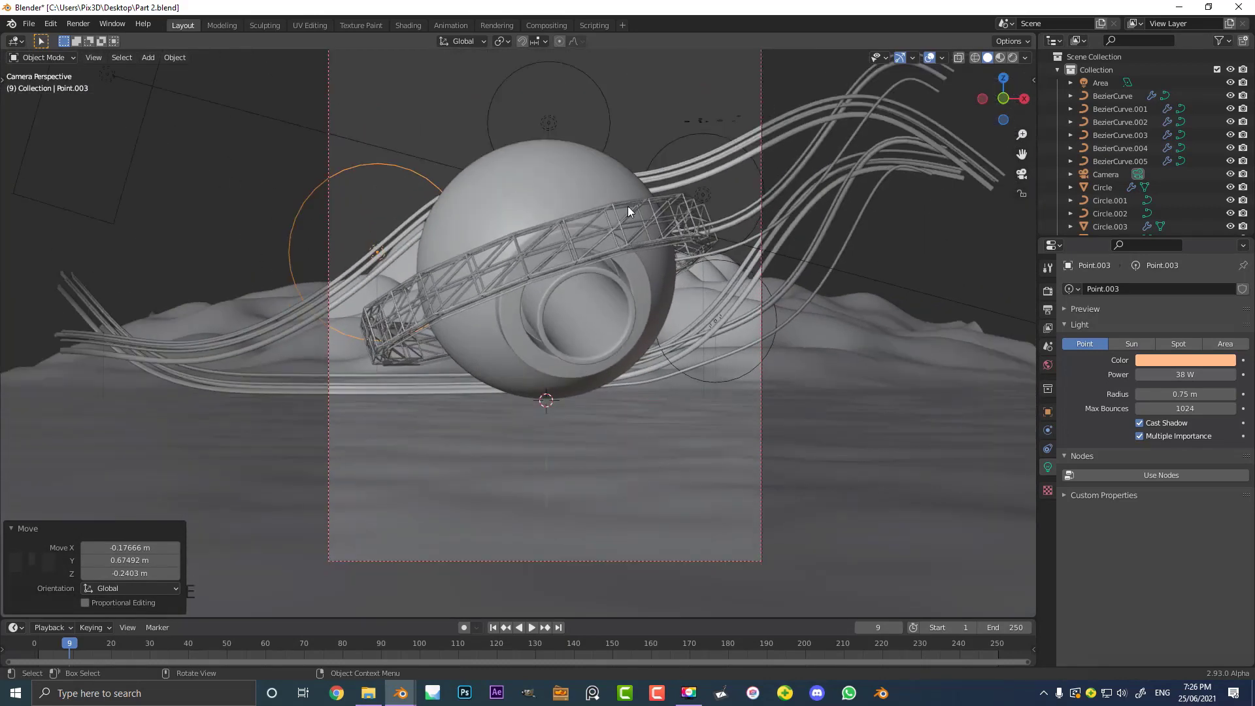
Select the ground plane and view its material in the Shading workspace.
click(675, 419)
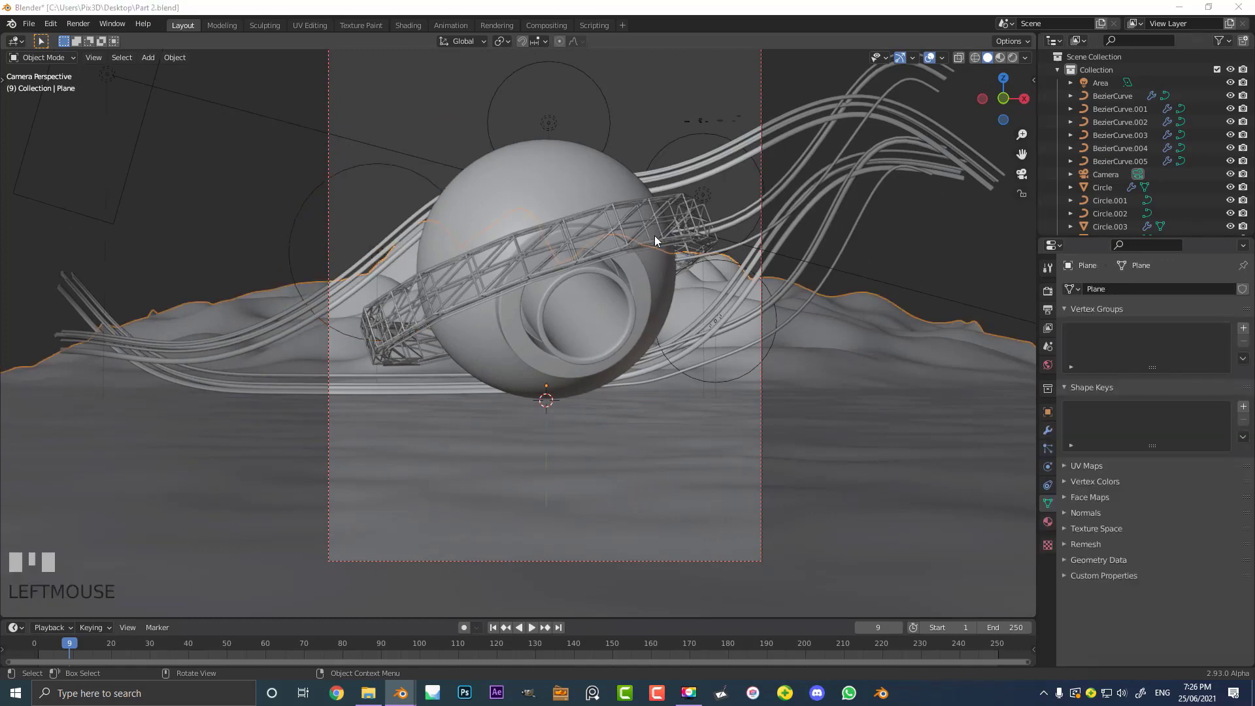
click(413, 31)
scroll(down, 3)
key(KP_0)
drag(664, 258, 652, 241)
scroll(up, 3)
scroll(up, 3)
Rename the ground plane's material to 'ground'.
click(642, 407)
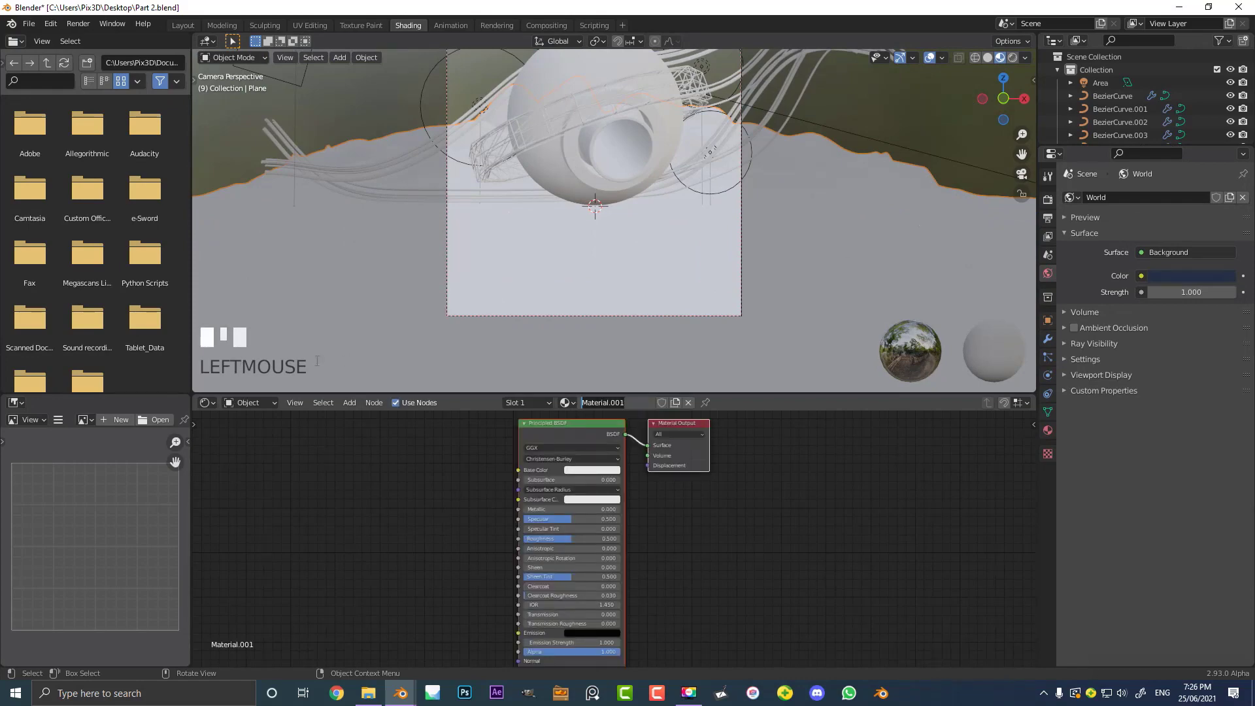
key(Return)
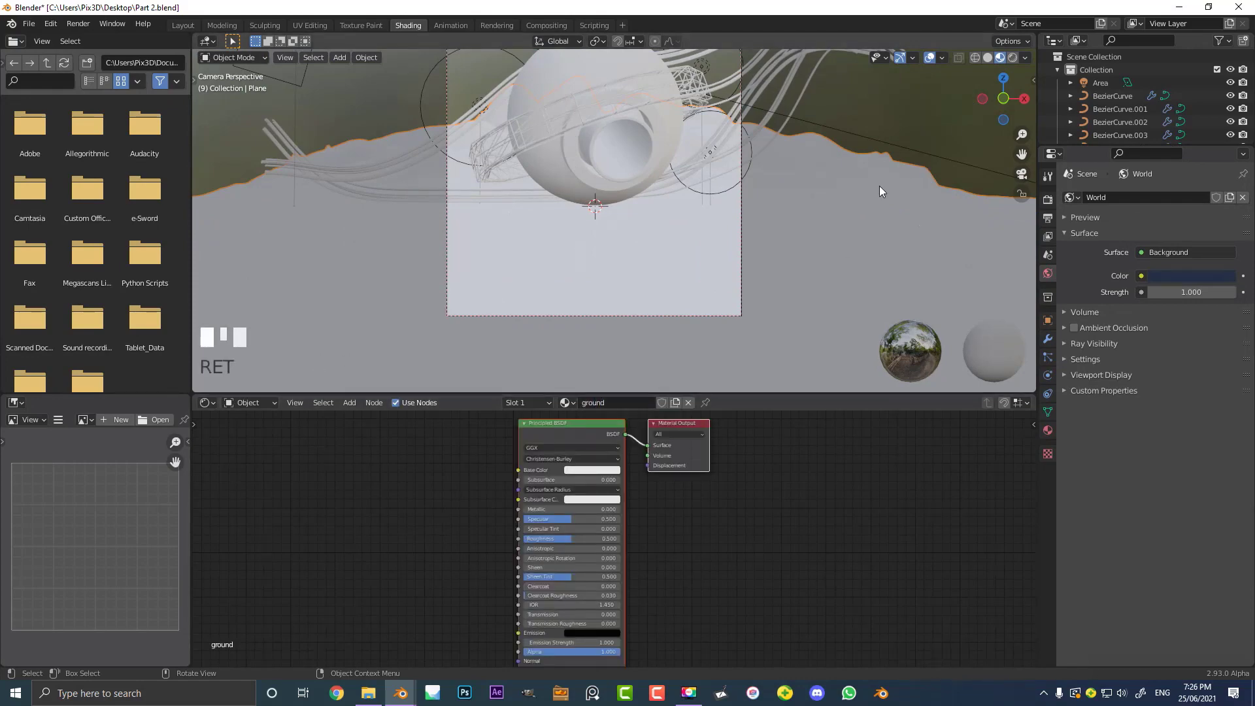
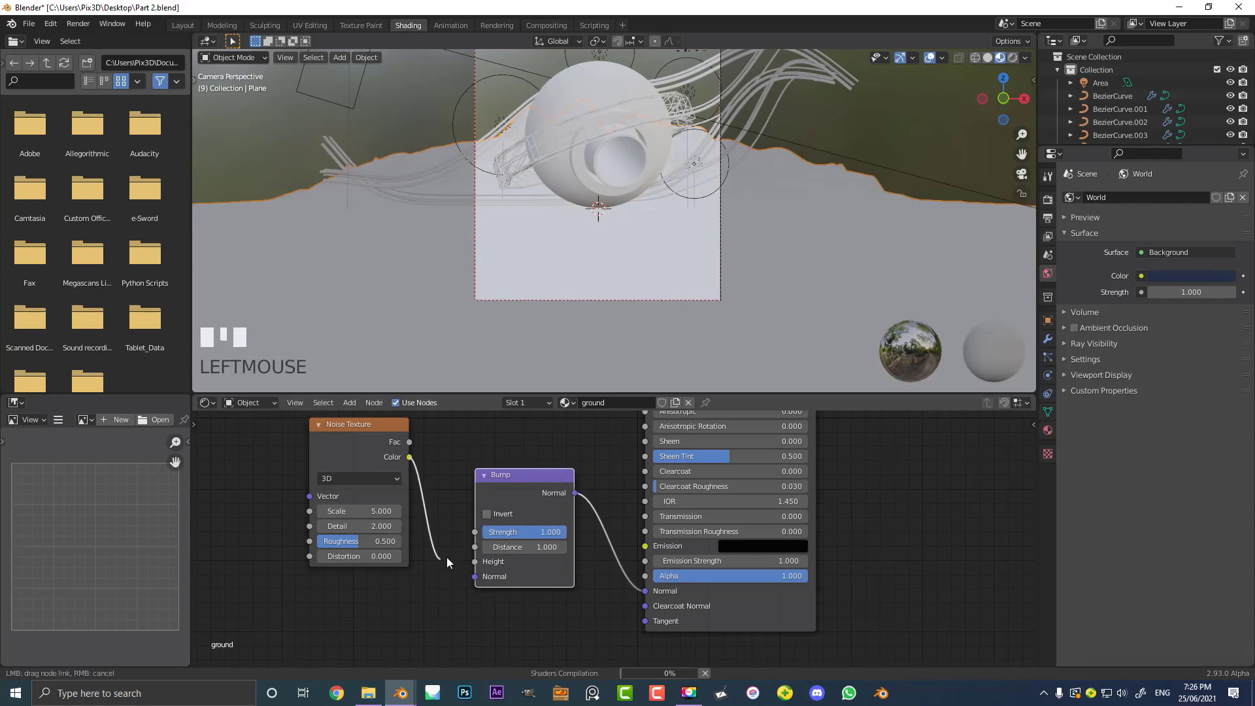
Feed a ColorRamp into the Bump height, lower Bump strength to 0.010, and preview it rendered.
click(491, 570)
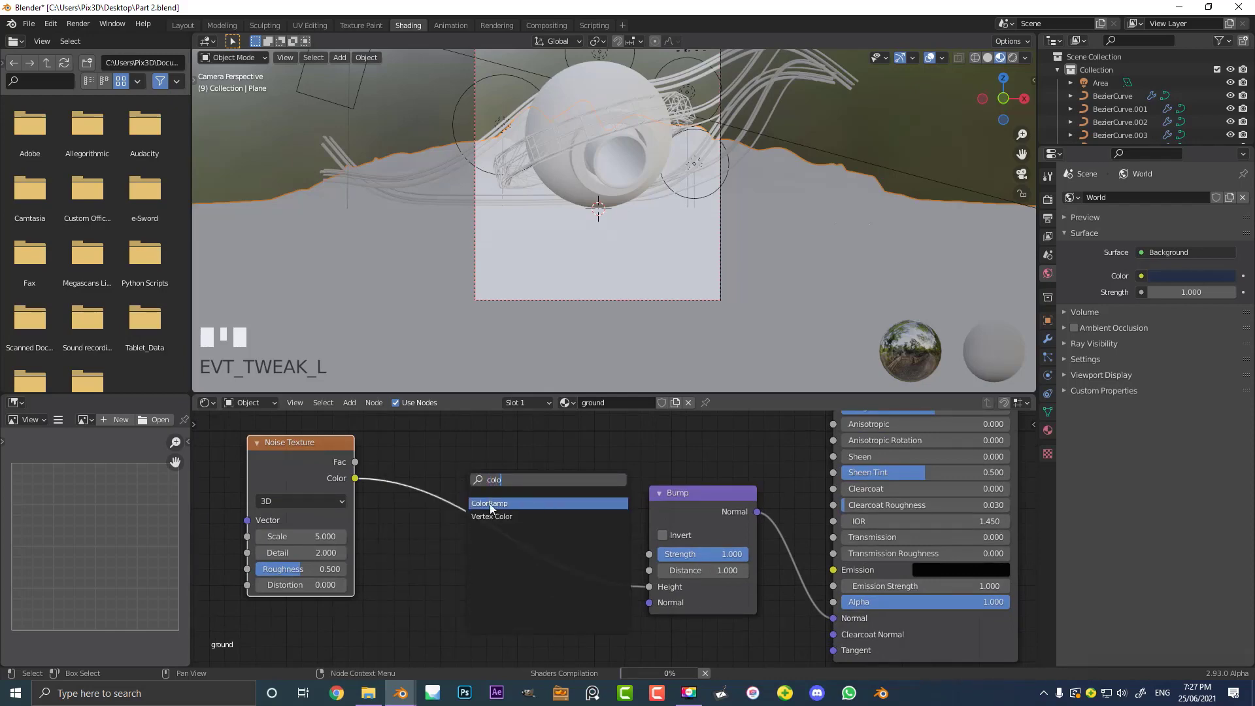
click(599, 515)
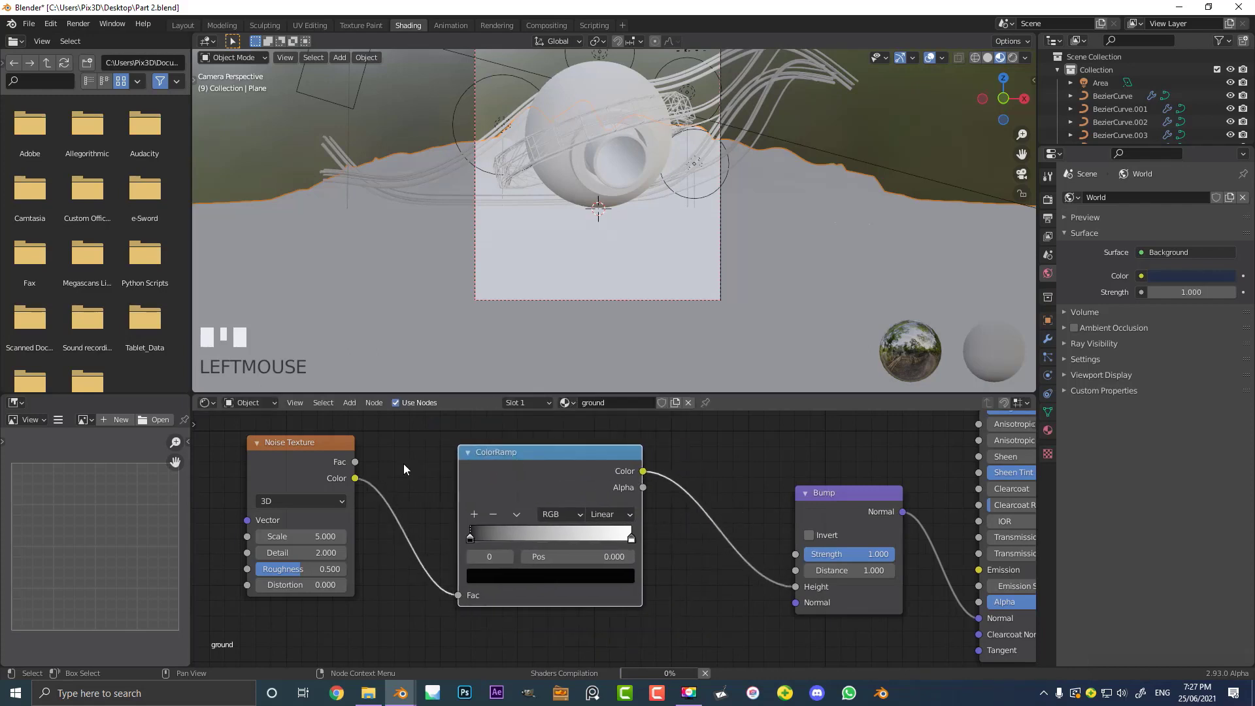
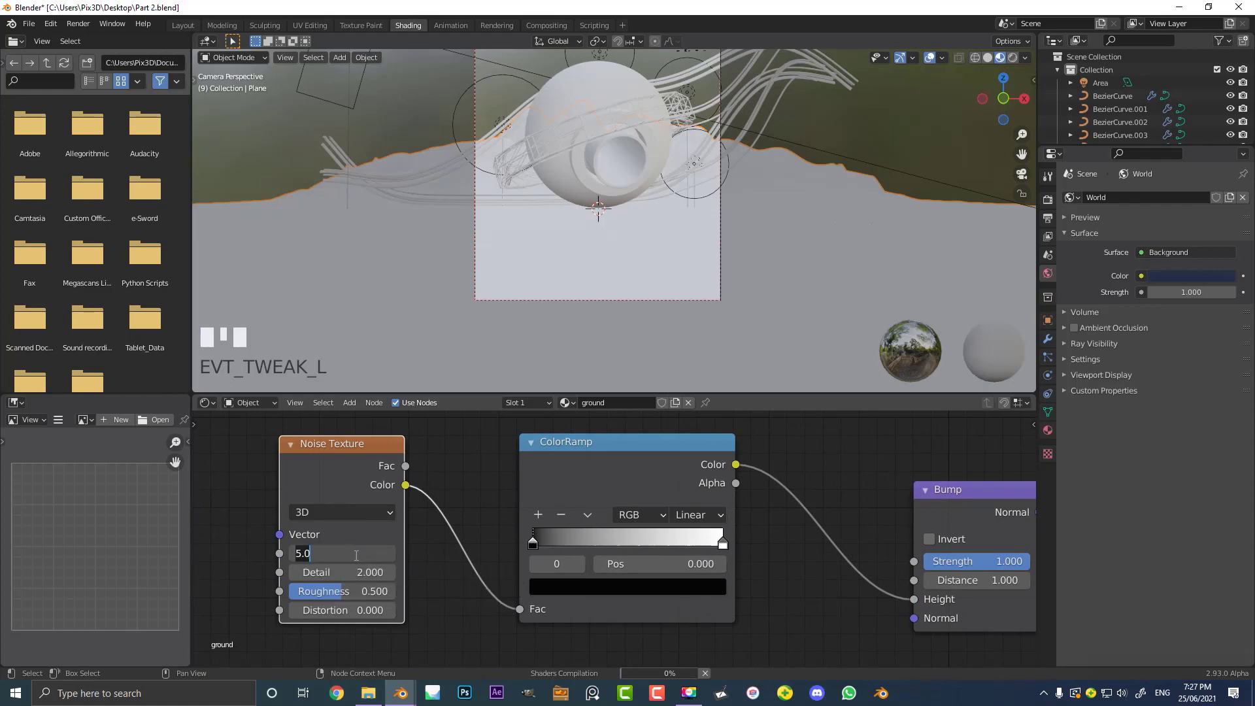
middle_click(358, 560)
right_click(357, 559)
drag(358, 560, 610, 247)
key(Return)
key(Return)
drag(610, 247, 617, 179)
scroll(up, 3)
key(z)
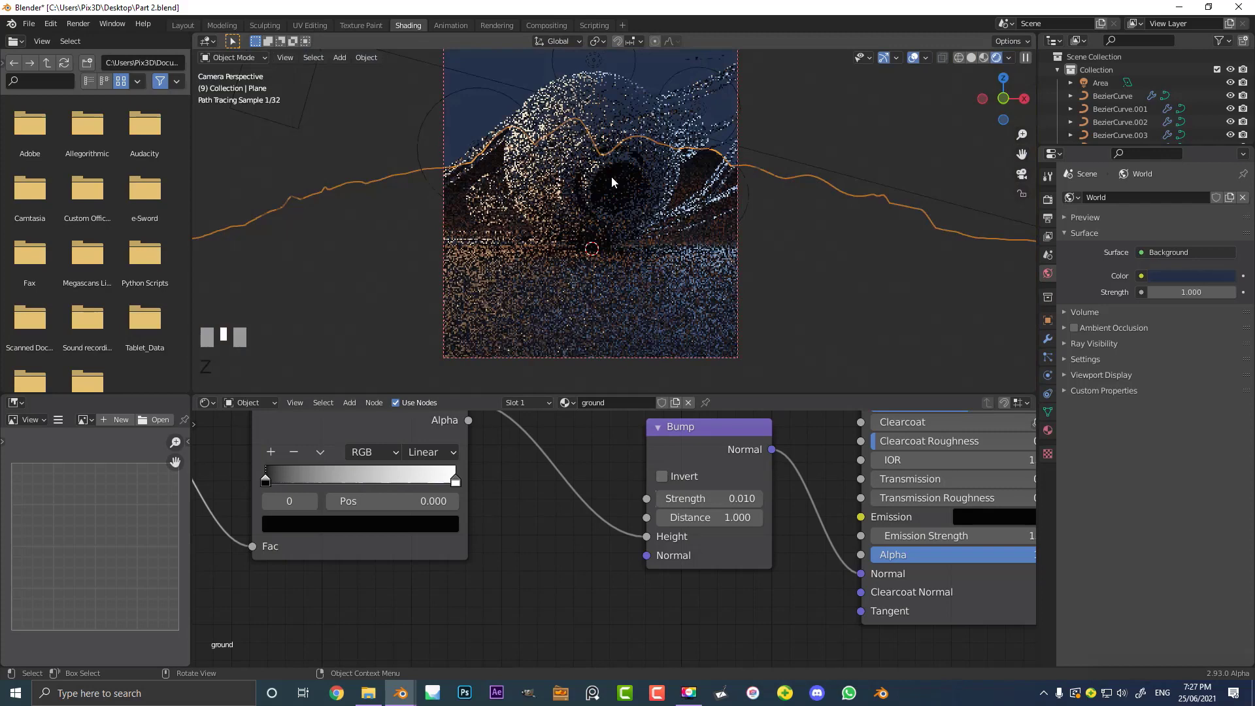
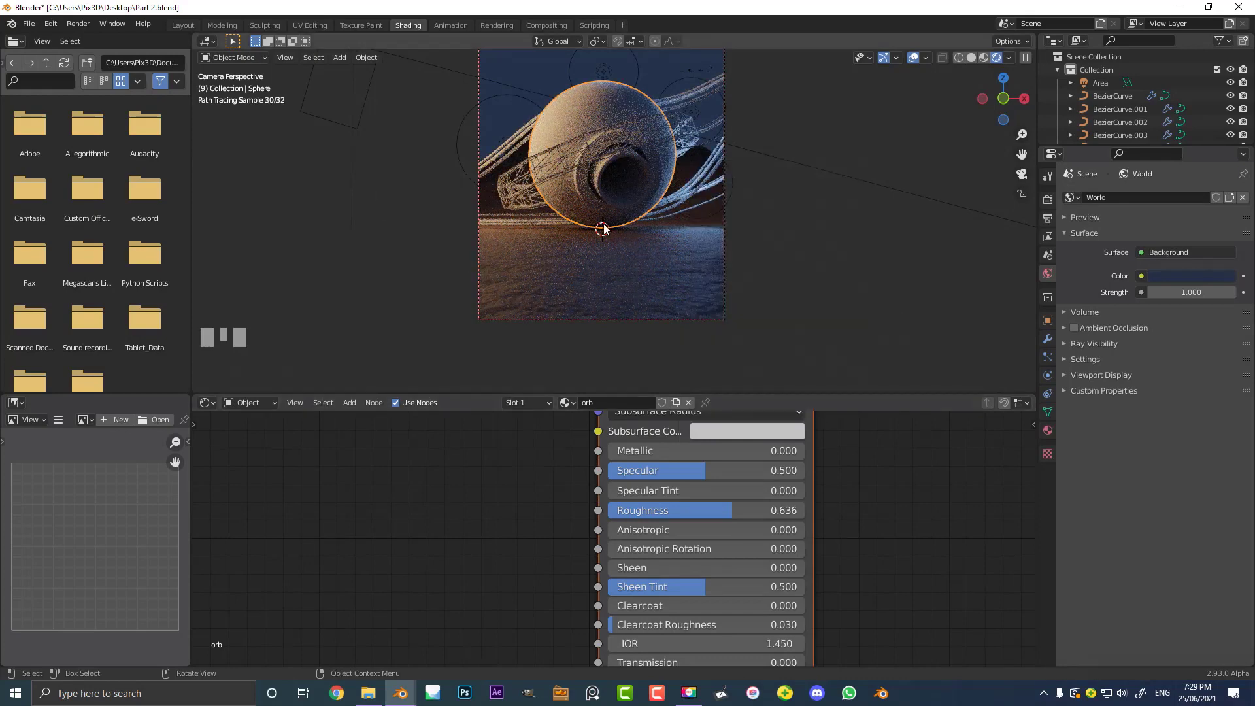
Return to solid shading and select one of the swooping Bezier tubes.
click(521, 141)
key(z)
drag(646, 410, 781, 324)
drag(489, 205, 628, 161)
scroll(up, 3)
click(628, 162)
Select all six Bezier tubes and link the black Material.001 to them.
click(708, 178)
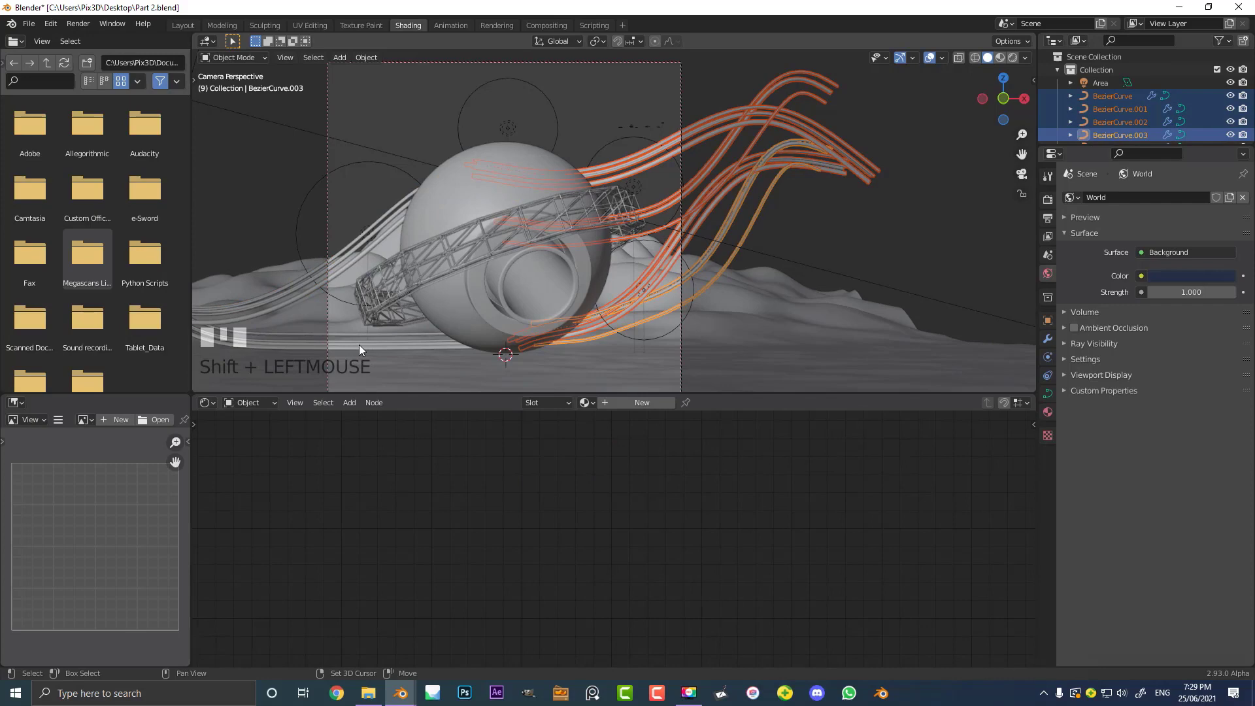
click(398, 213)
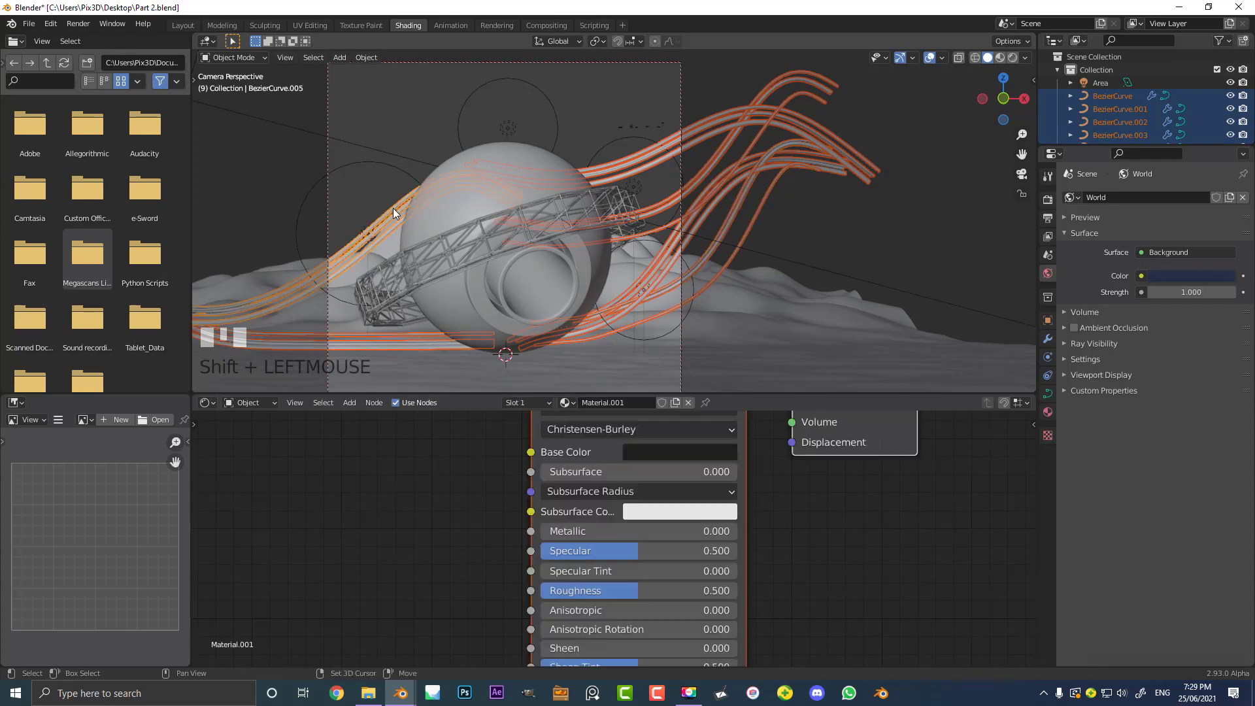
drag(407, 217, 650, 192)
scroll(up, 3)
scroll(up, 3)
scroll(up, 3)
scroll(up, 3)
key(ctrl+l)
scroll(down, 3)
Enter Edit Mode on the sphere and pick out the faces inside its opening.
key(z)
key(a)
key(z)
scroll(up, 3)
scroll(up, 3)
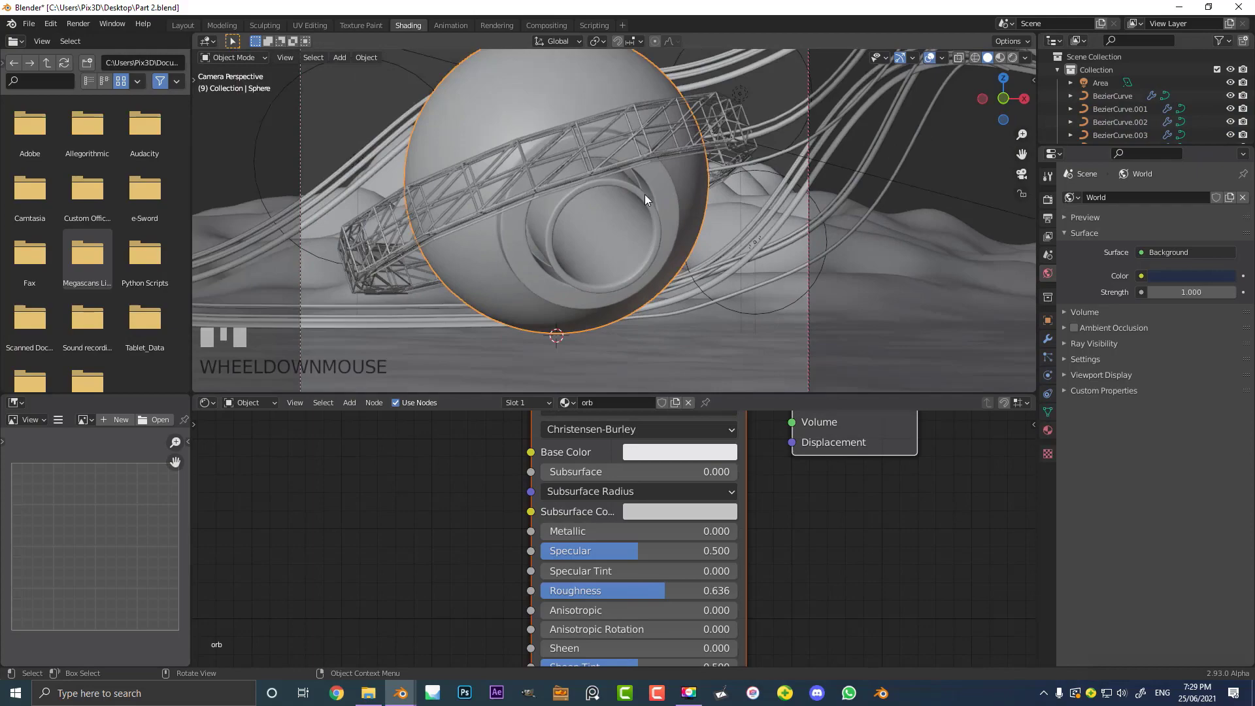
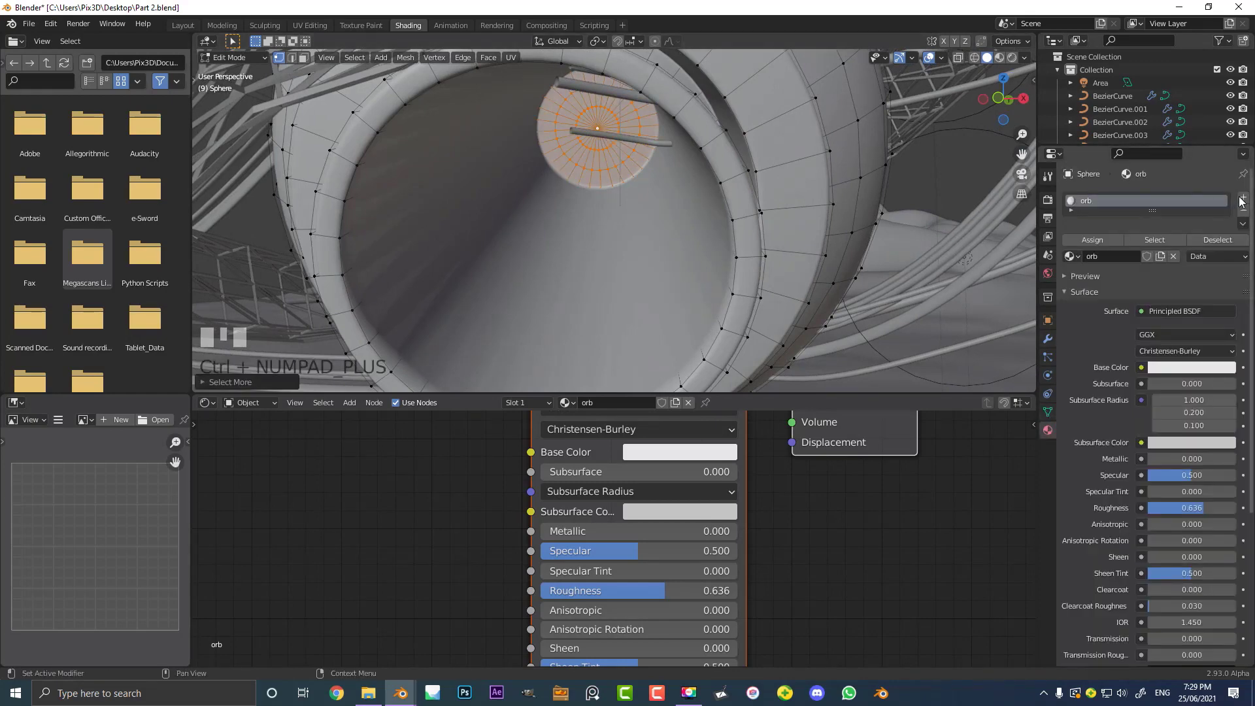
Assign a new material slot to the core faces and make it an orange Emission shader at strength 12.
drag(1244, 199, 1153, 288)
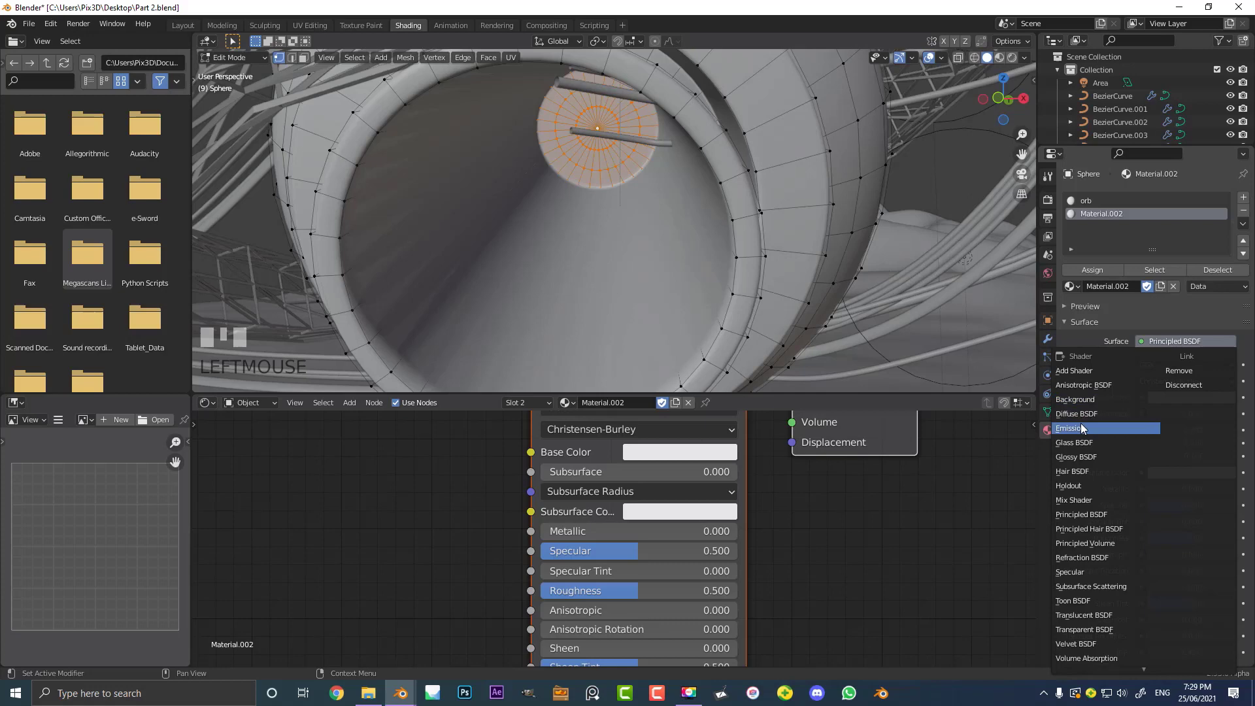
click(1082, 428)
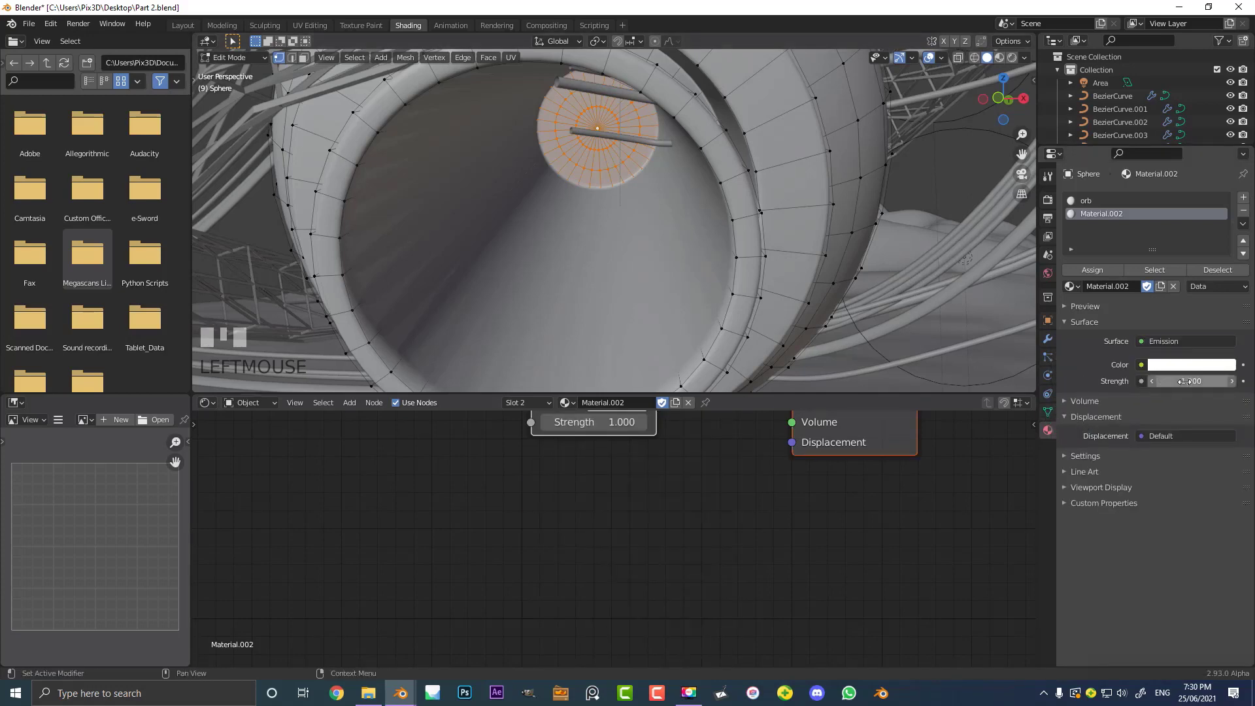
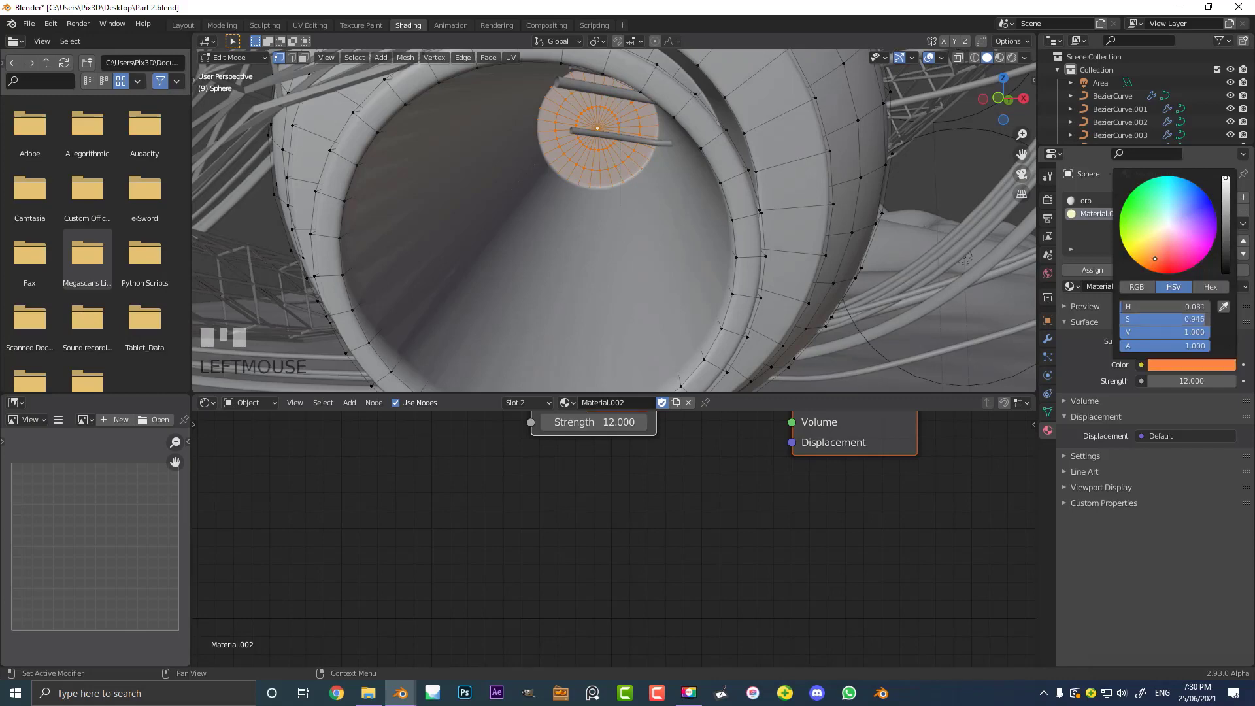
scroll(down, 3)
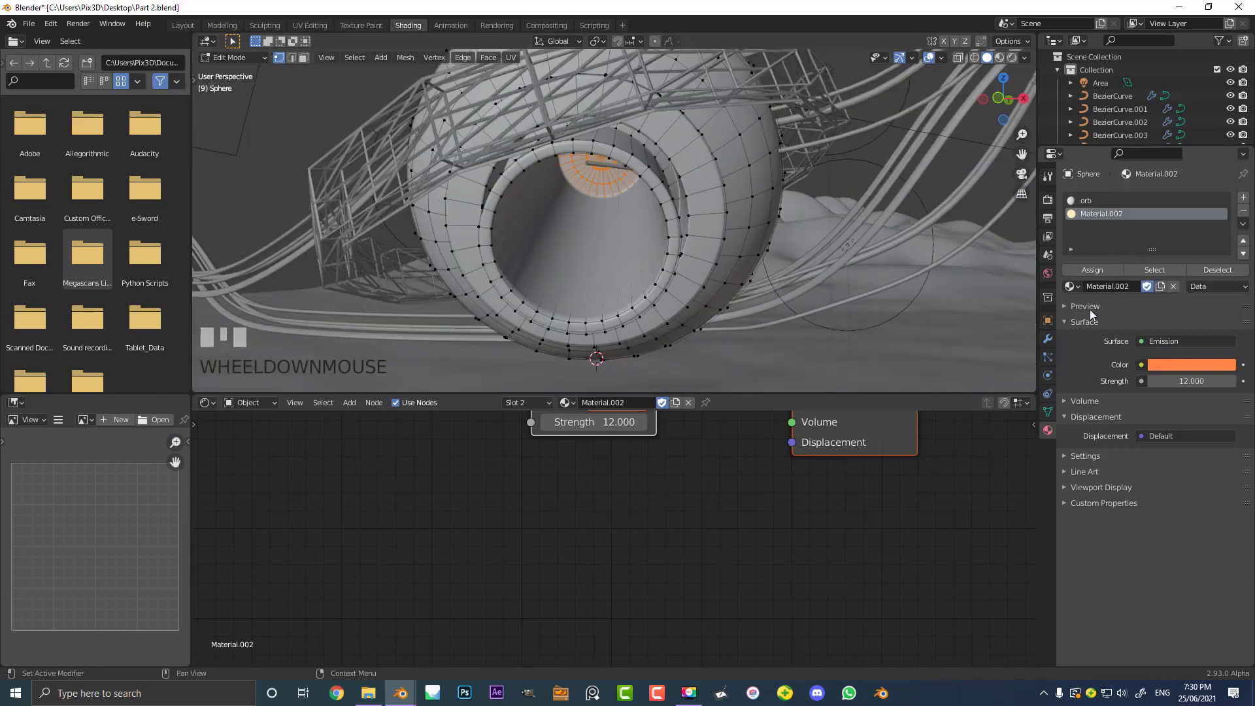
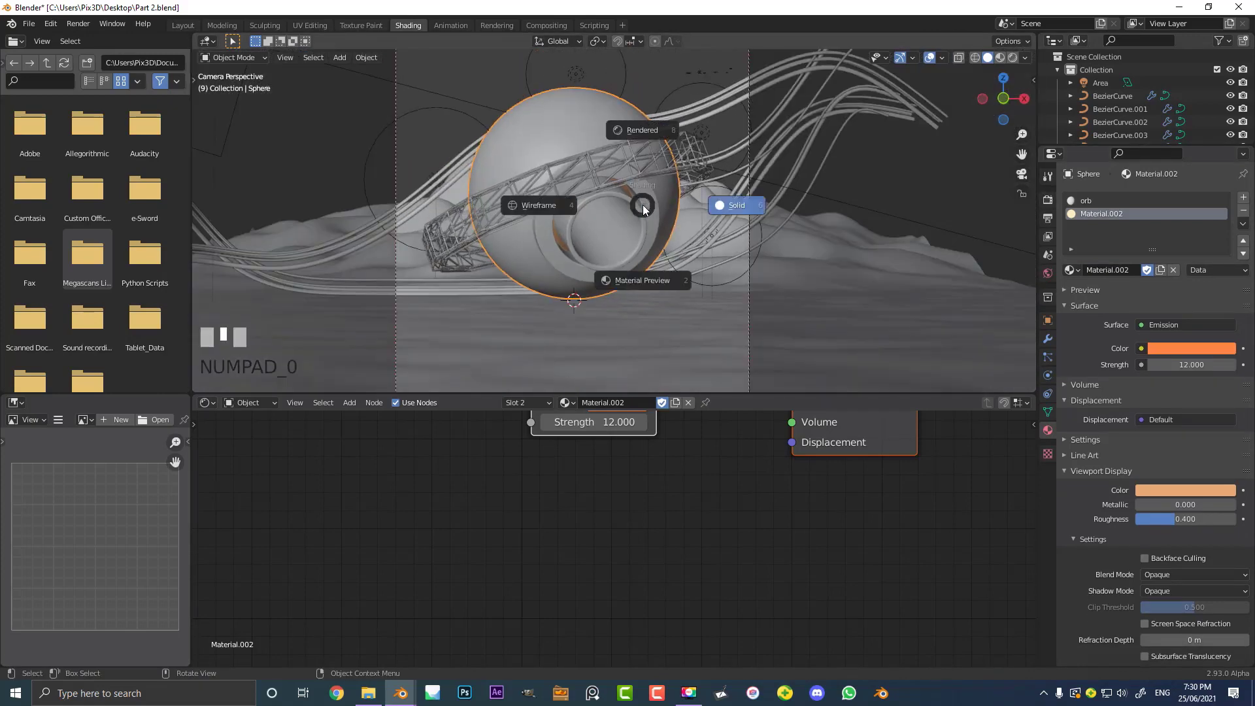
Switch to rendered shading to preview the glowing orange core in the camera view.
drag(644, 129, 667, 233)
key(z)
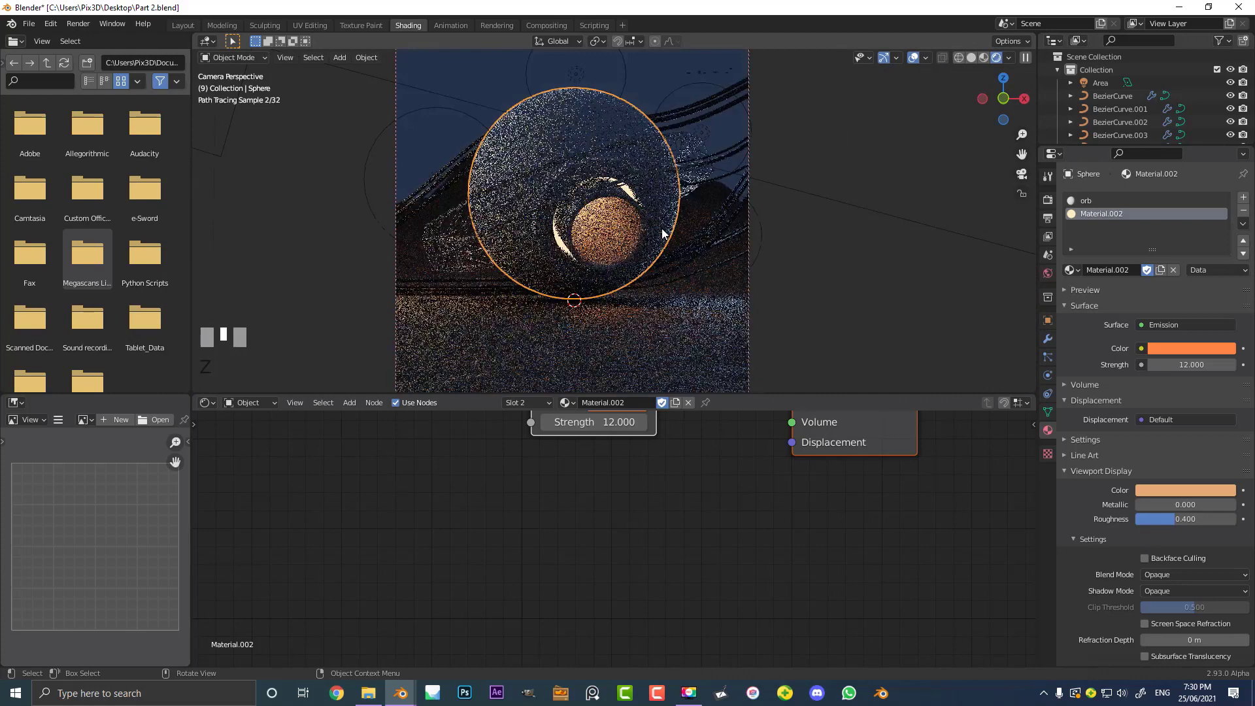
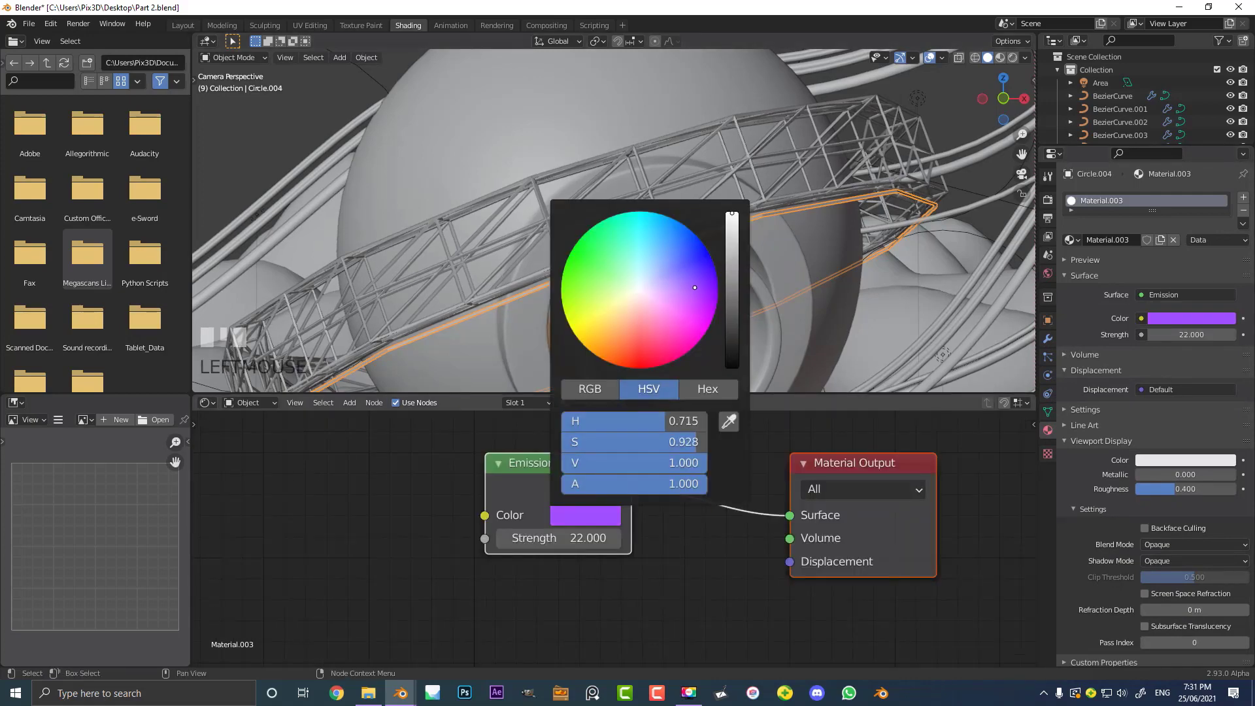
Preview the purple-glowing ring in a rendered view, then return to solid shading.
scroll(down, 3)
key(z)
key(a)
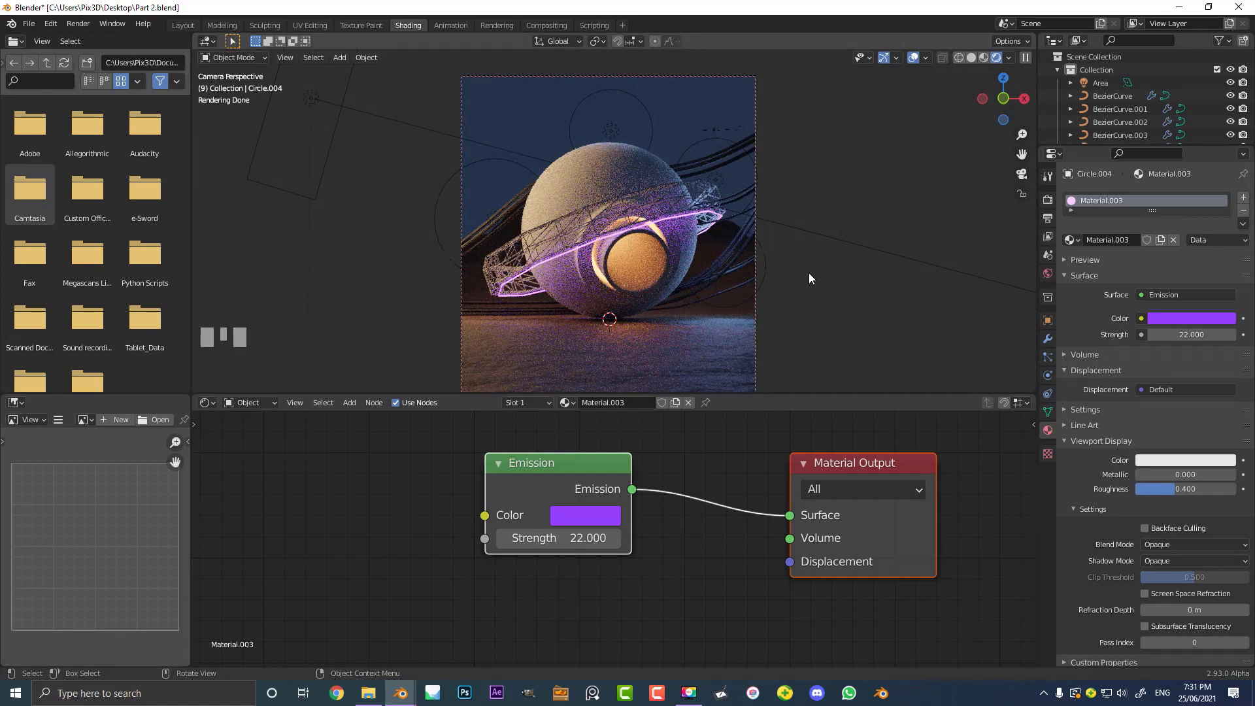
scroll(down, 3)
key(z)
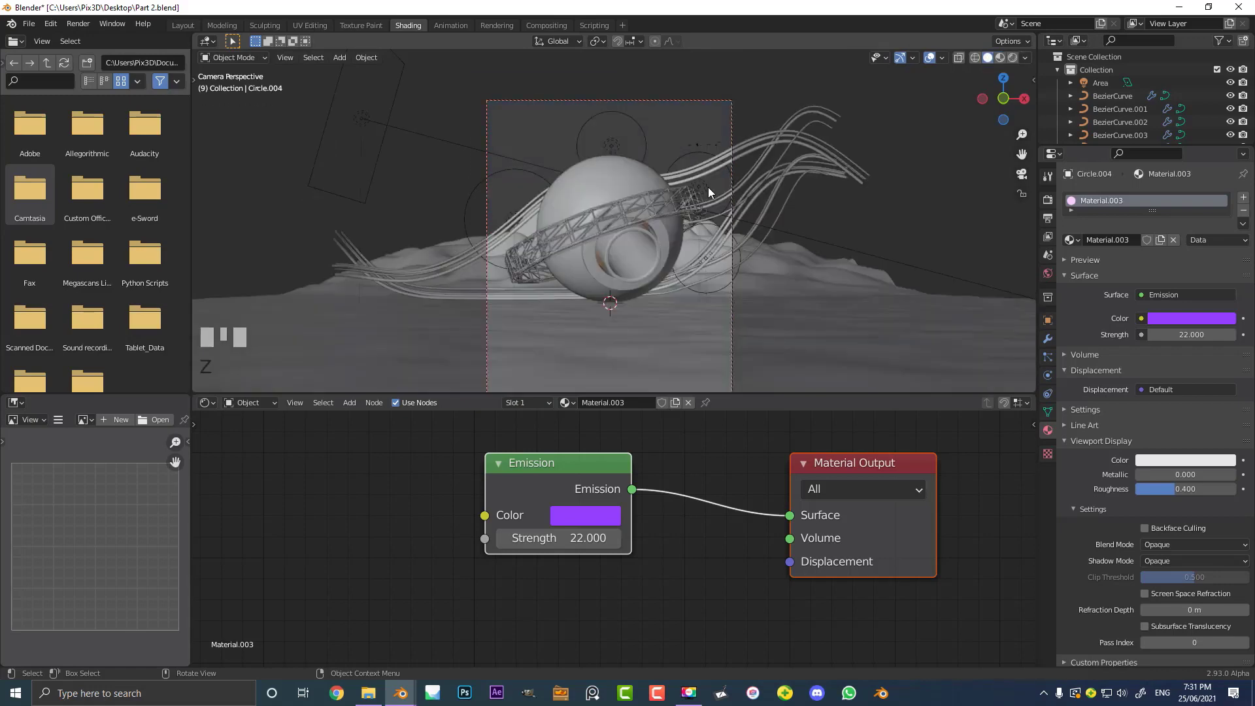
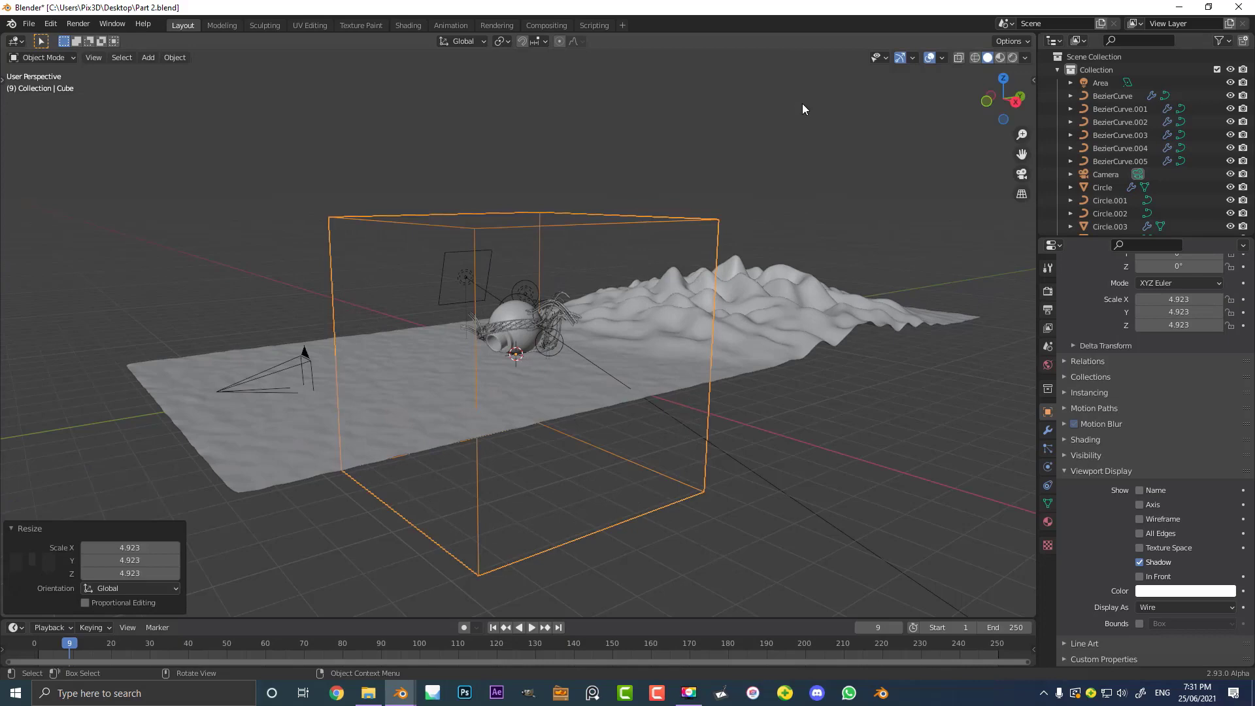
Stretch the wireframe box along Y to about 13.1 and move it to enclose the terrain and sphere.
key(s)
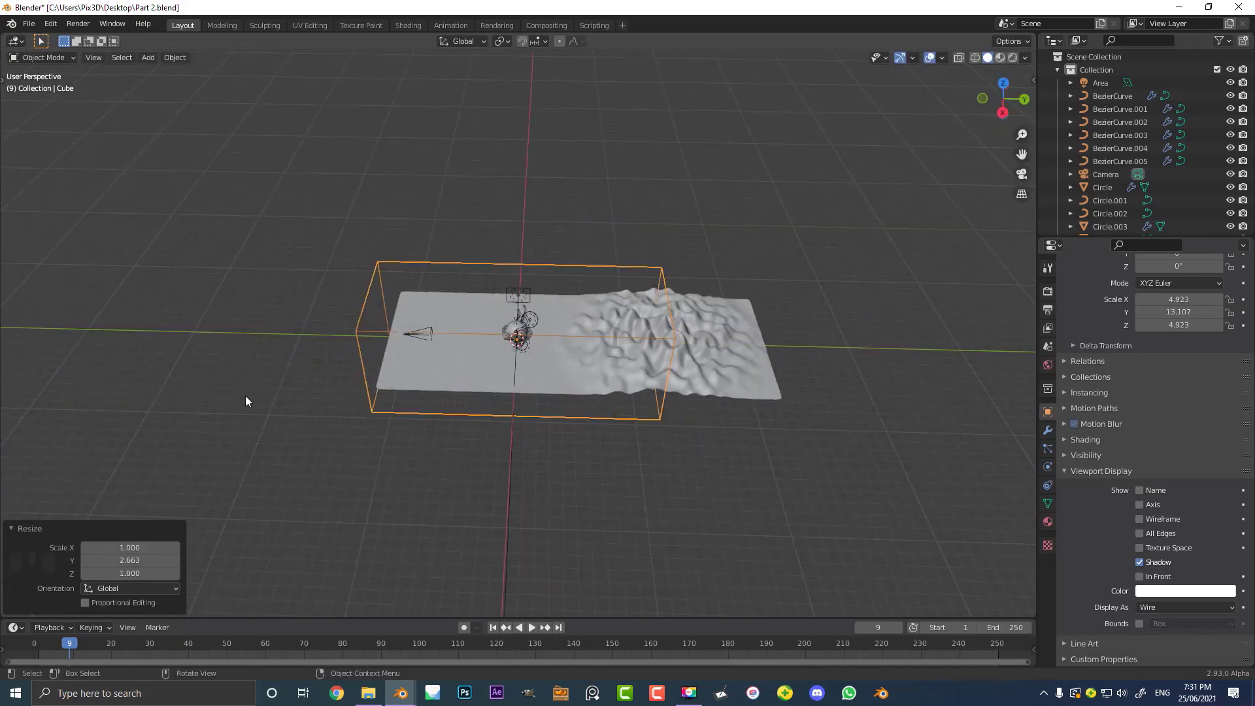
key(g)
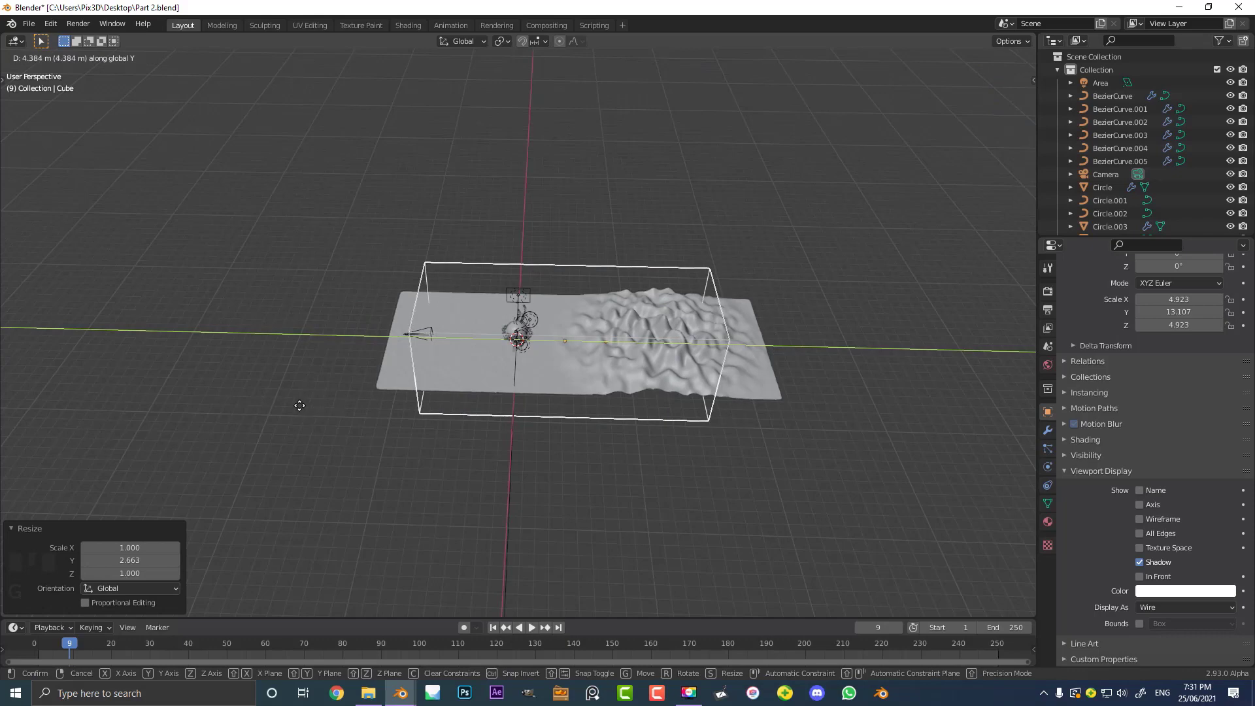
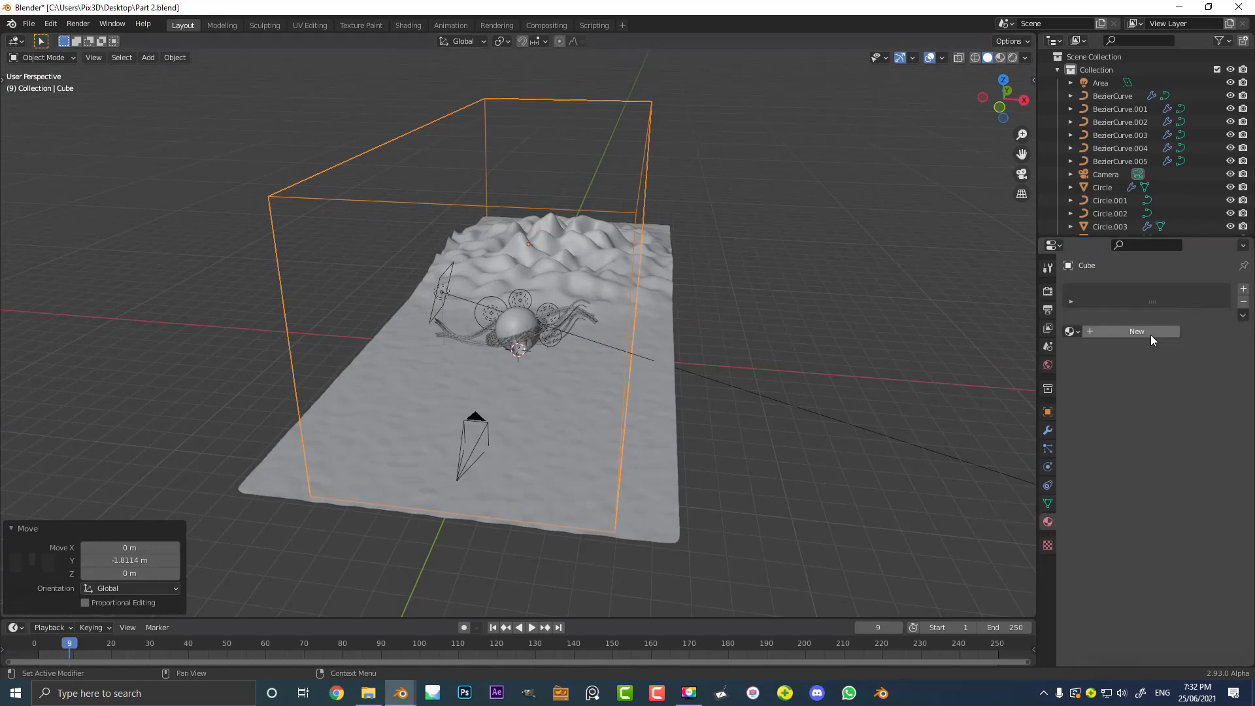
In the Shading workspace, create a new material for the wireframe box.
drag(1154, 336, 1090, 244)
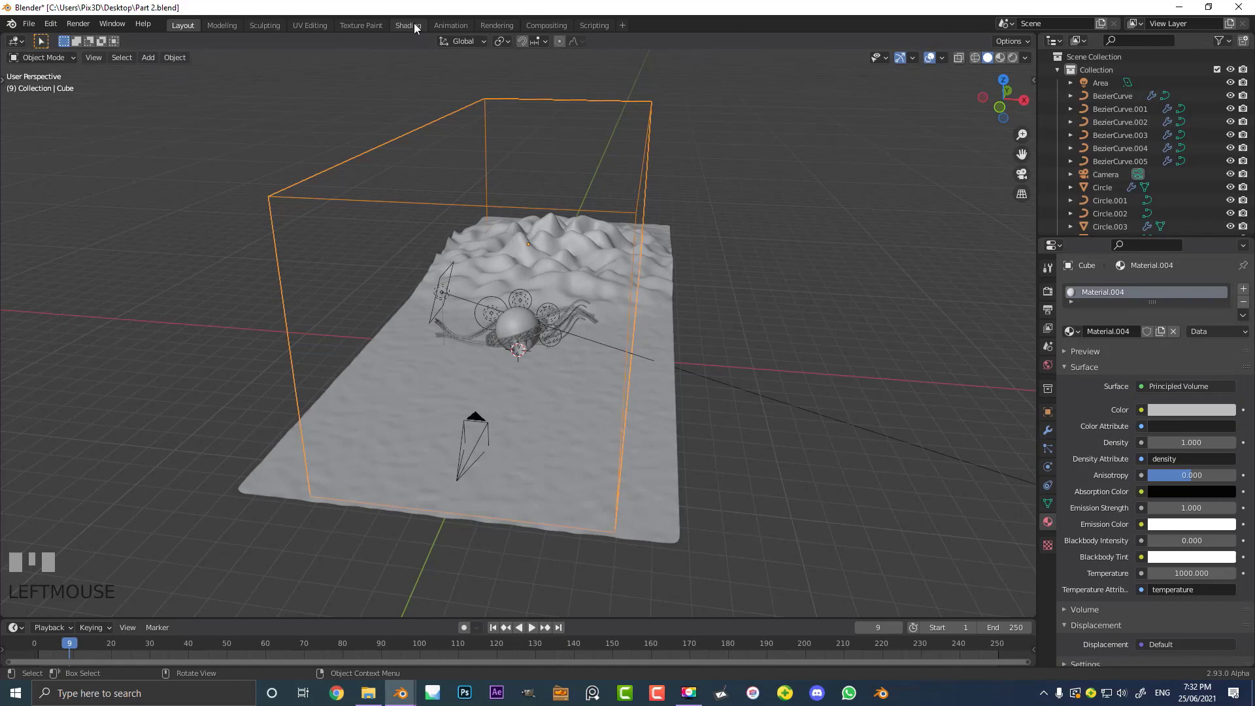
click(416, 27)
scroll(down, 3)
scroll(up, 3)
key(z)
drag(688, 213, 671, 114)
scroll(up, 3)
scroll(down, 3)
click(672, 114)
scroll(up, 3)
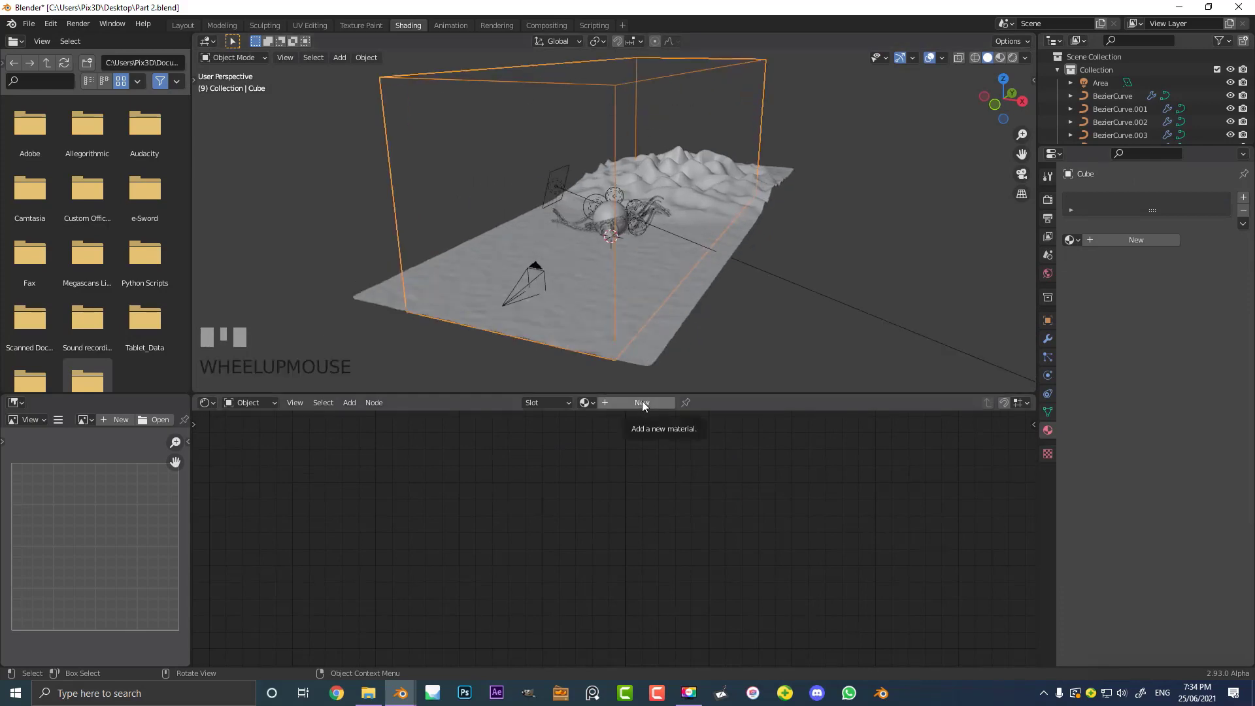
Add a Principled Volume shader and wire it into the material's Volume output for the fog.
drag(646, 406, 585, 485)
key(x)
scroll(up, 3)
drag(539, 475, 717, 181)
scroll(up, 3)
scroll(up, 3)
scroll(up, 3)
drag(717, 181, 846, 528)
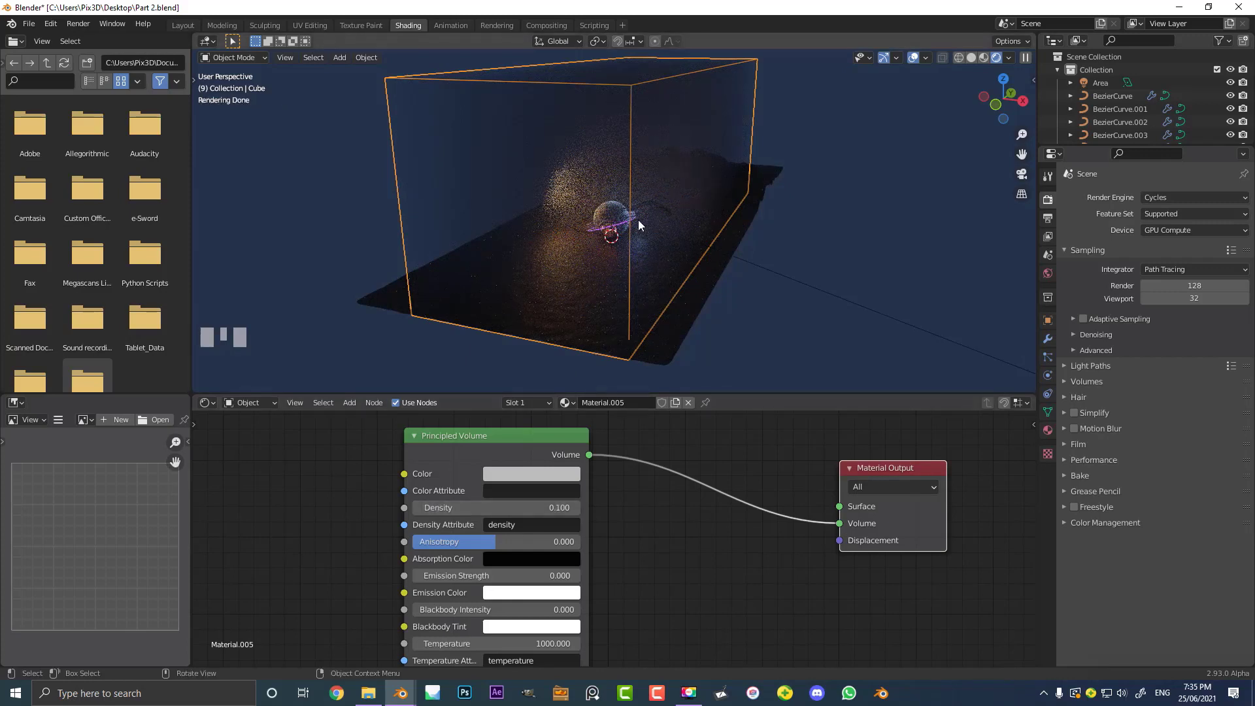
key(KP_0)
scroll(up, 3)
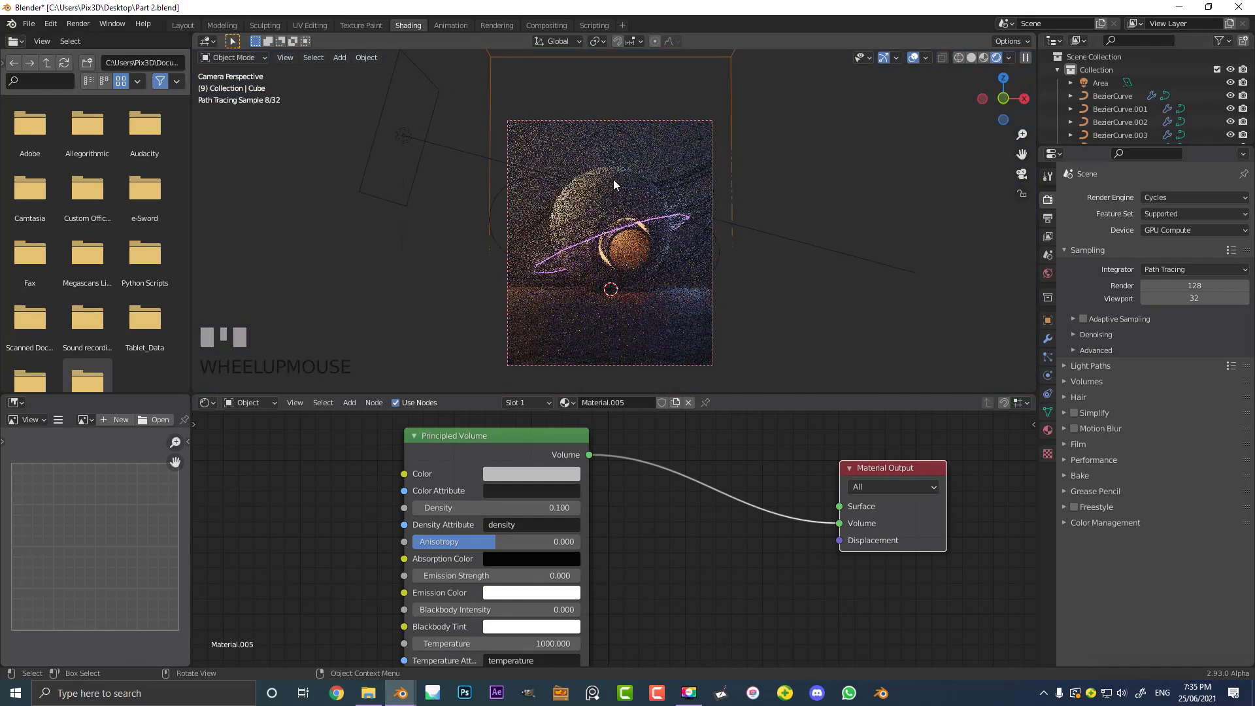
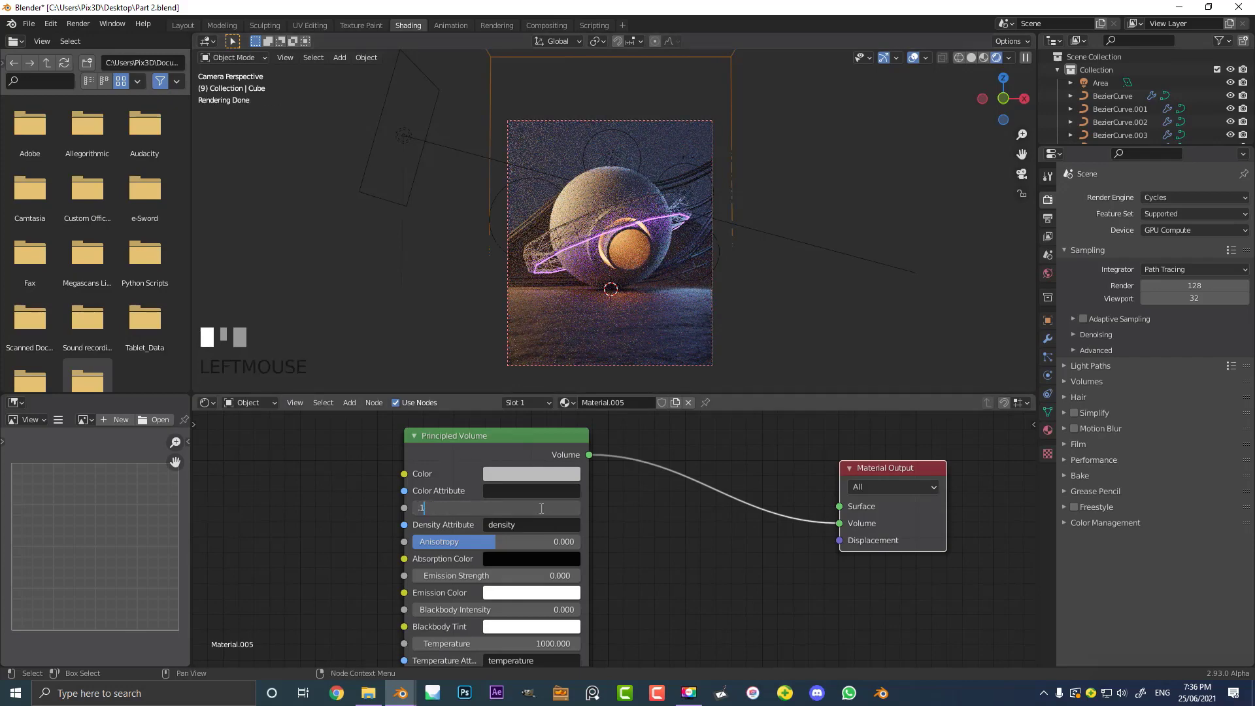
key(Return)
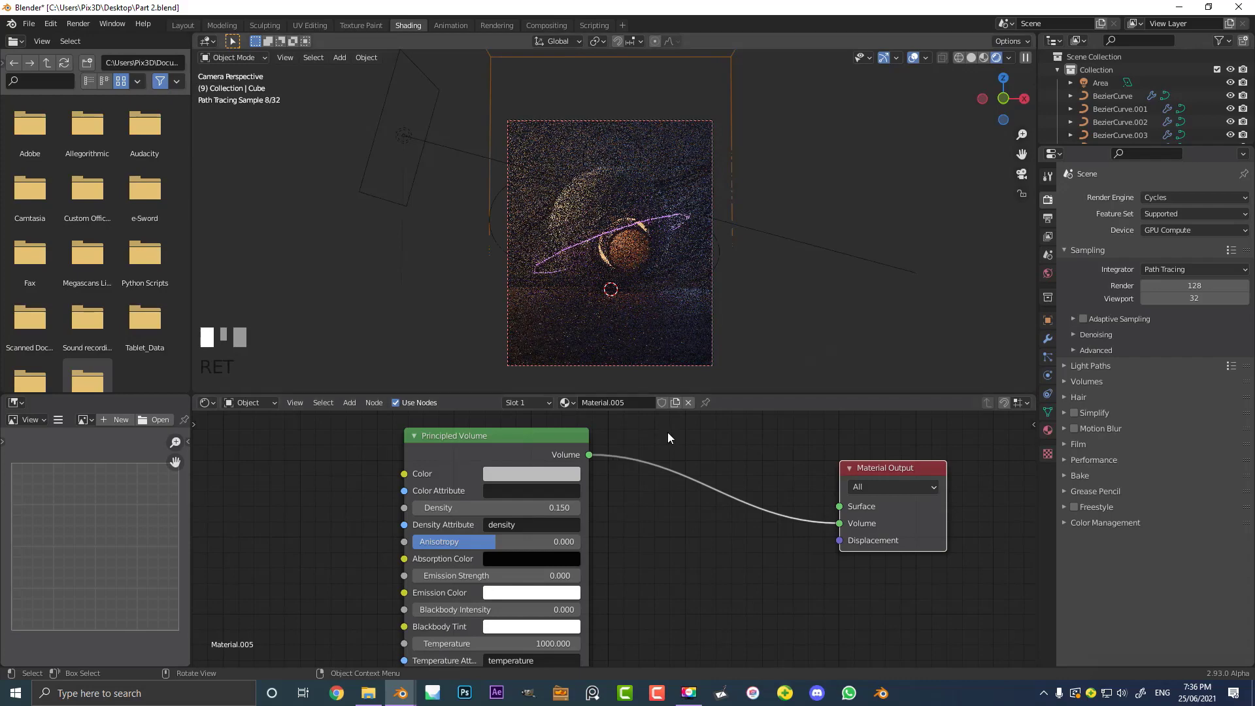
drag(521, 526, 716, 237)
key(Return)
key(z)
scroll(up, 3)
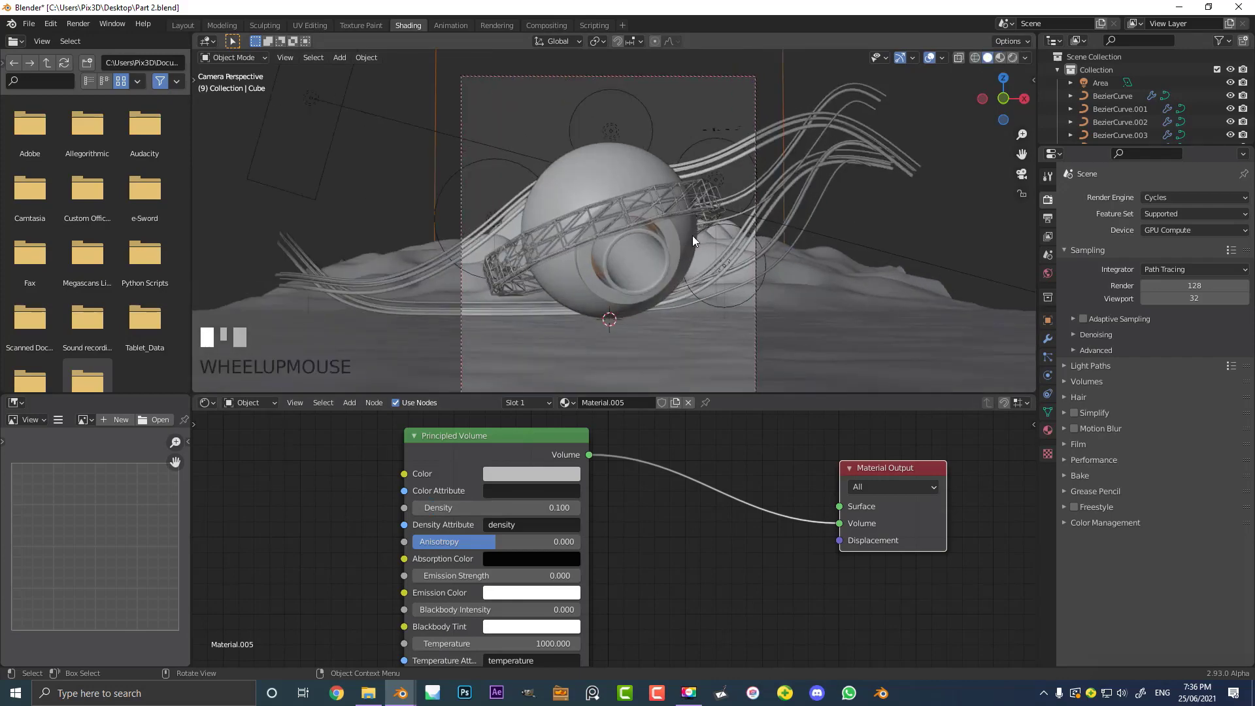
Enable denoising for final renders in the Cycles sampling settings.
scroll(down, 3)
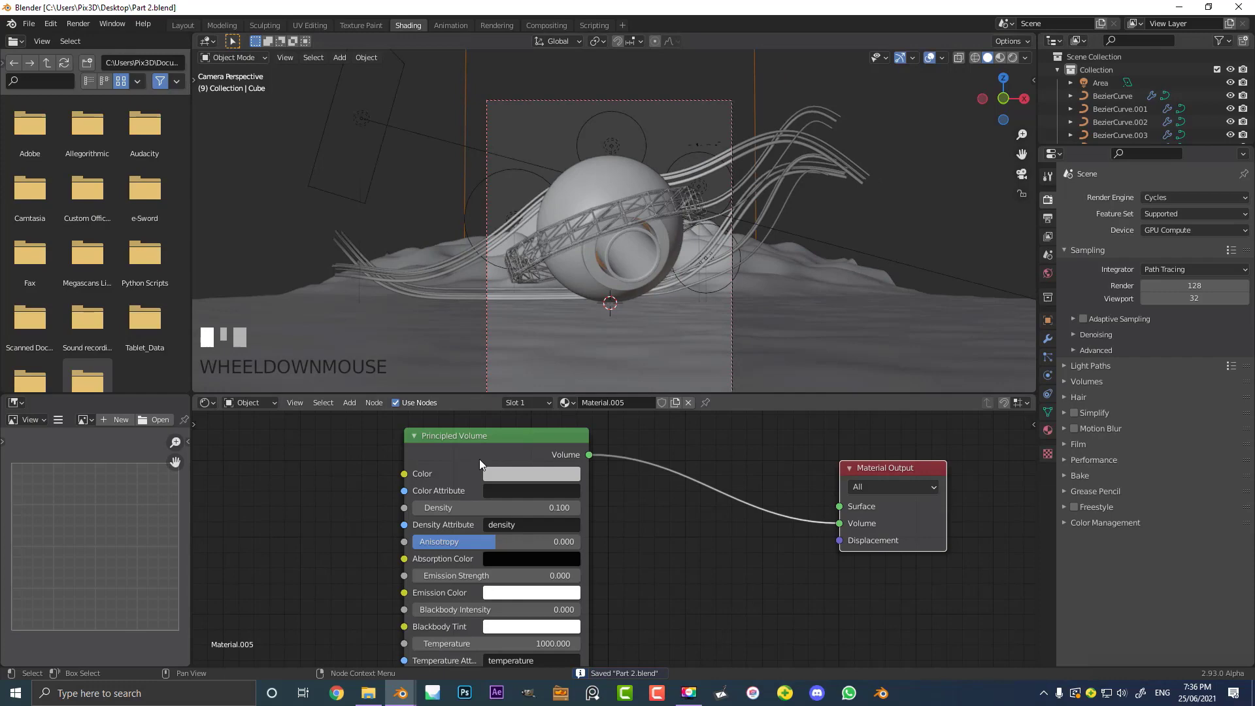
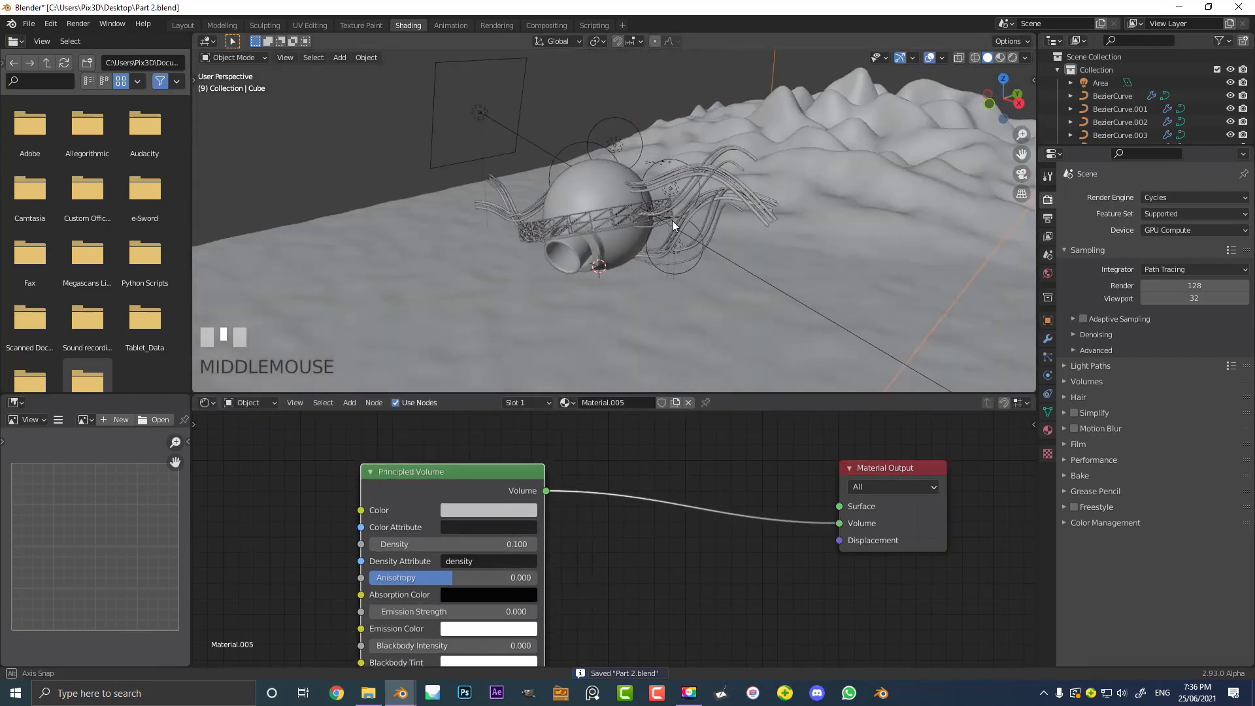
scroll(down, 3)
scroll(up, 3)
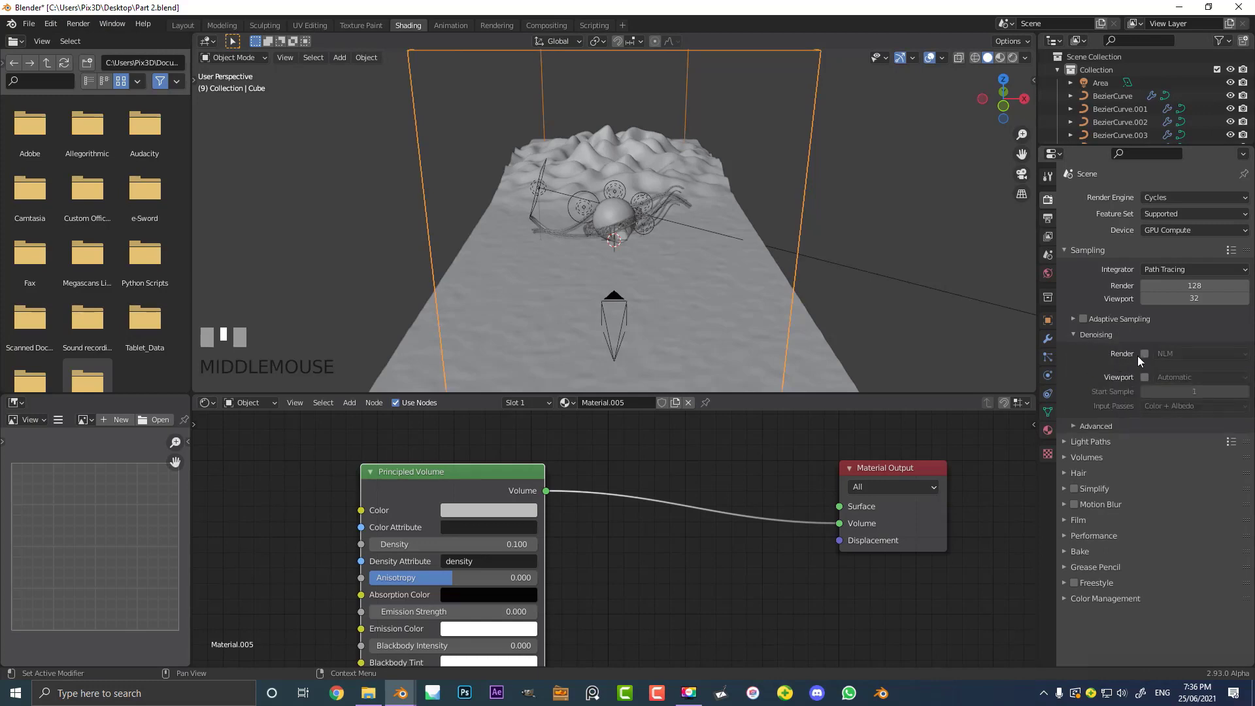
click(1152, 359)
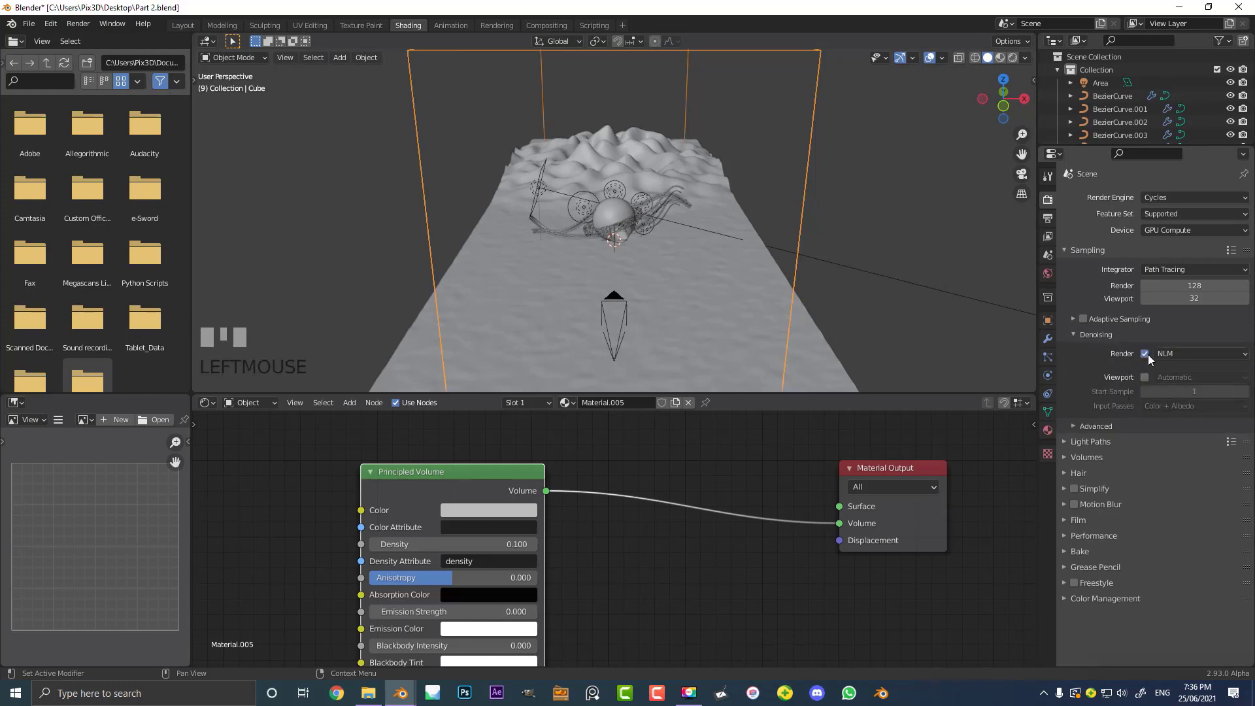